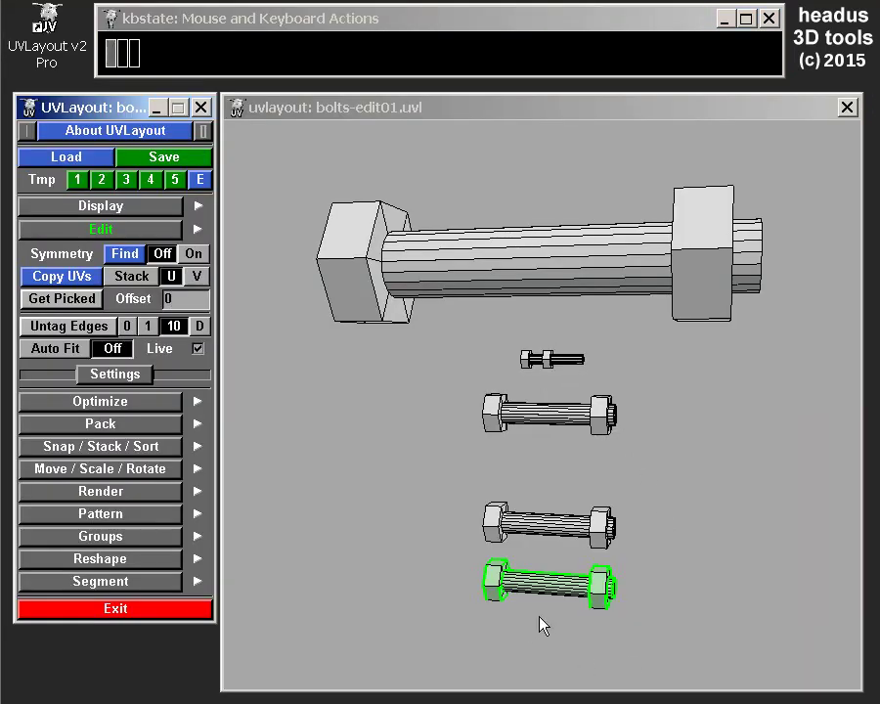
Step: Orbit the bolts in 3D and briefly check the flattened UV layout before copying
left_click_drag(549, 600, 497, 593)
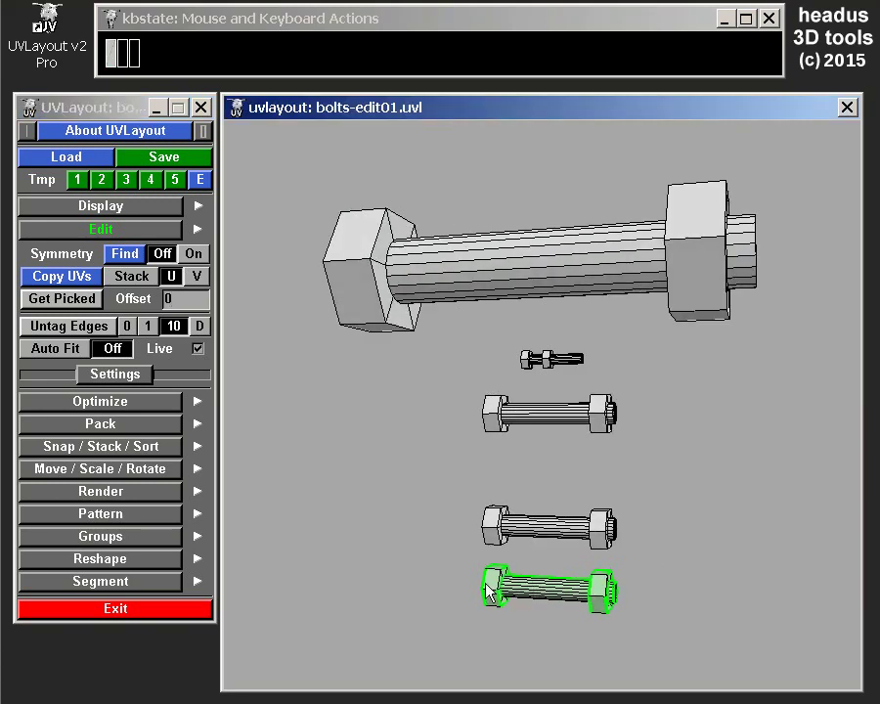
right_click(544, 618)
left_click_drag(561, 555, 568, 491)
key("u")
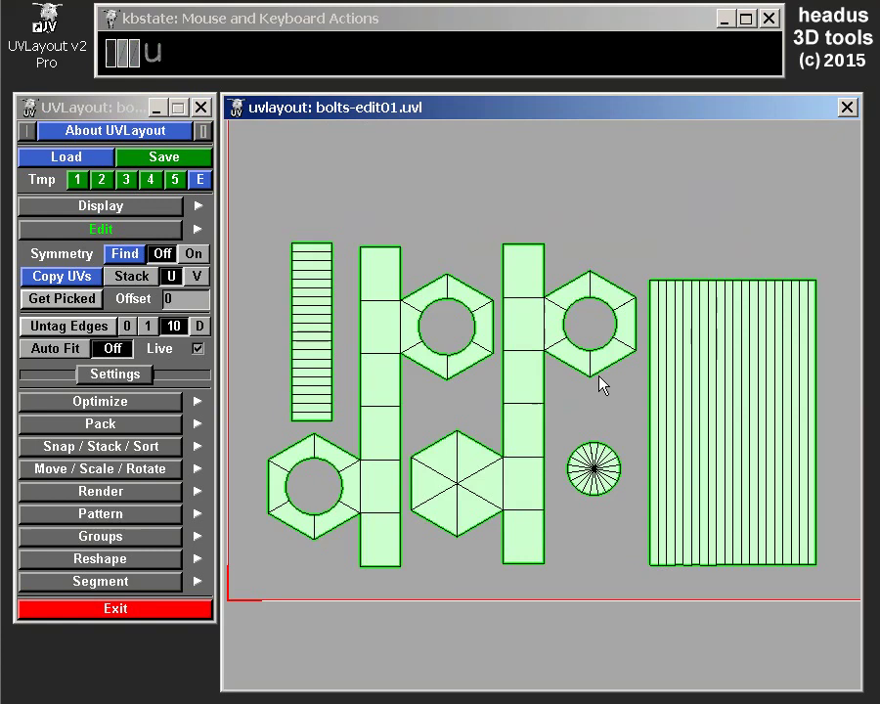
key("u")
right_click(518, 520)
middle_click(572, 351)
right_click(571, 385)
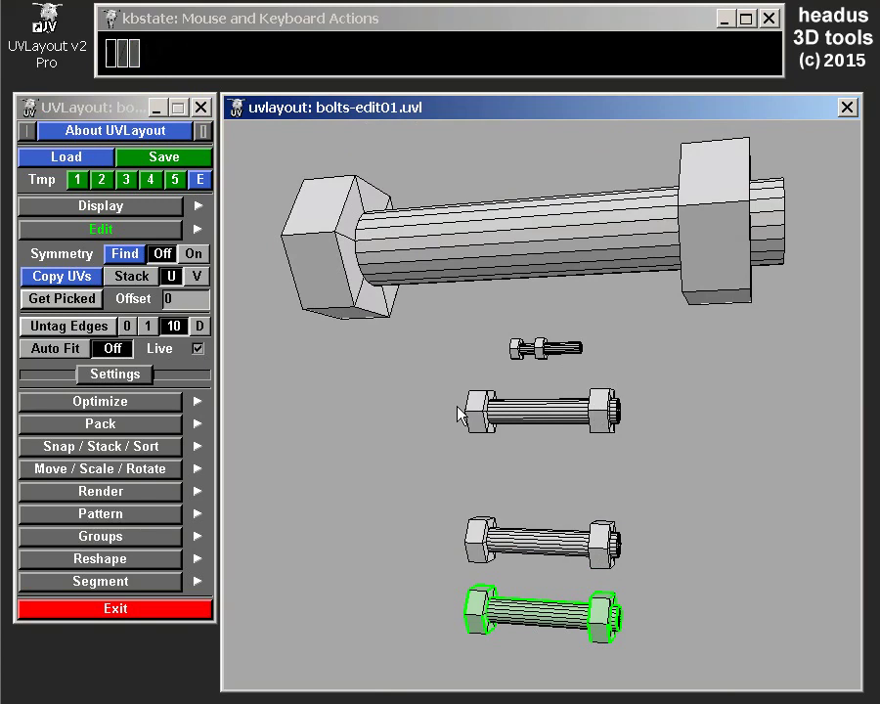
right_click(559, 307)
middle_click(562, 306)
left_click_drag(543, 309, 514, 333)
right_click(515, 320)
middle_click(512, 344)
left_click_drag(522, 349, 527, 344)
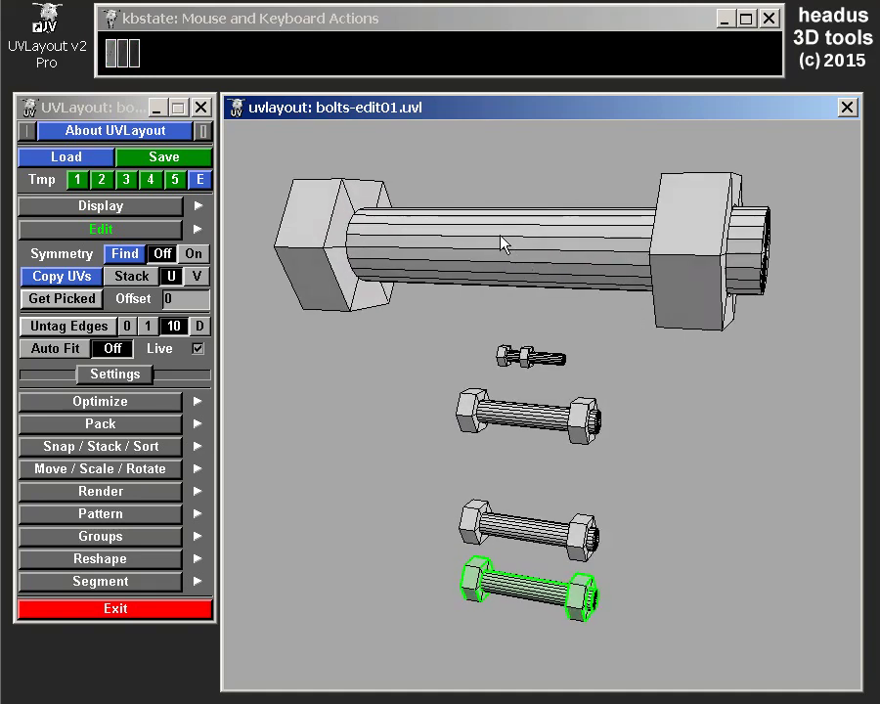
Step: Frame and zoom in on the three lower bolts ready for edge tagging
right_click(531, 525)
left_click_drag(539, 538, 558, 525)
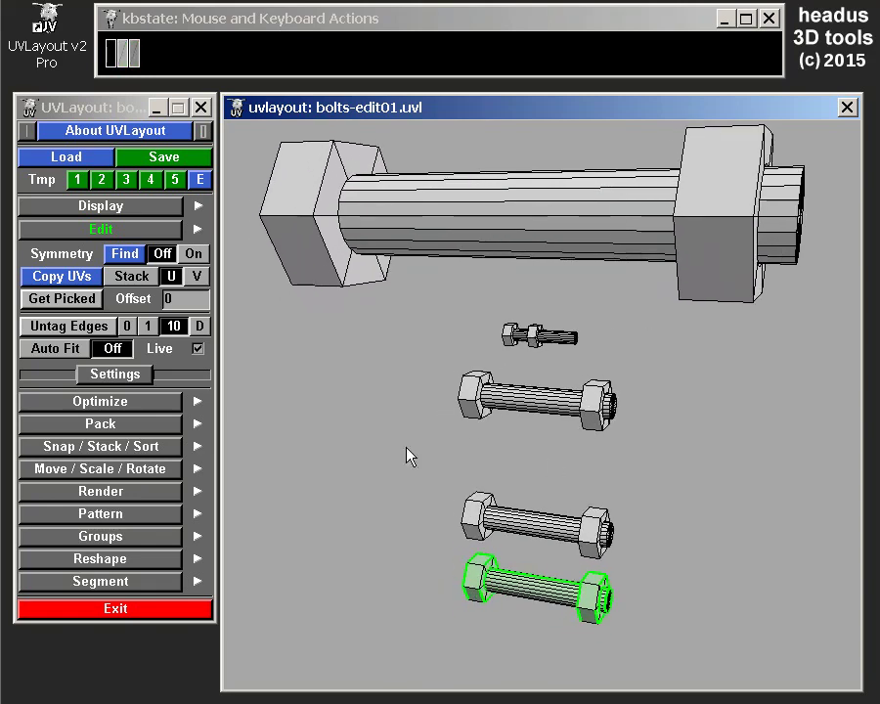
left_click_drag(509, 577, 529, 569)
right_click(502, 481)
left_click_drag(540, 450, 572, 275)
right_click(541, 354)
middle_click(573, 487)
left_click(540, 490)
right_click(469, 477)
left_click_drag(577, 332, 558, 410)
left_click_drag(568, 450, 583, 515)
left_click_drag(600, 452, 624, 341)
right_click(619, 363)
left_click_drag(603, 401, 583, 440)
right_click(573, 399)
middle_click(568, 426)
right_click(576, 442)
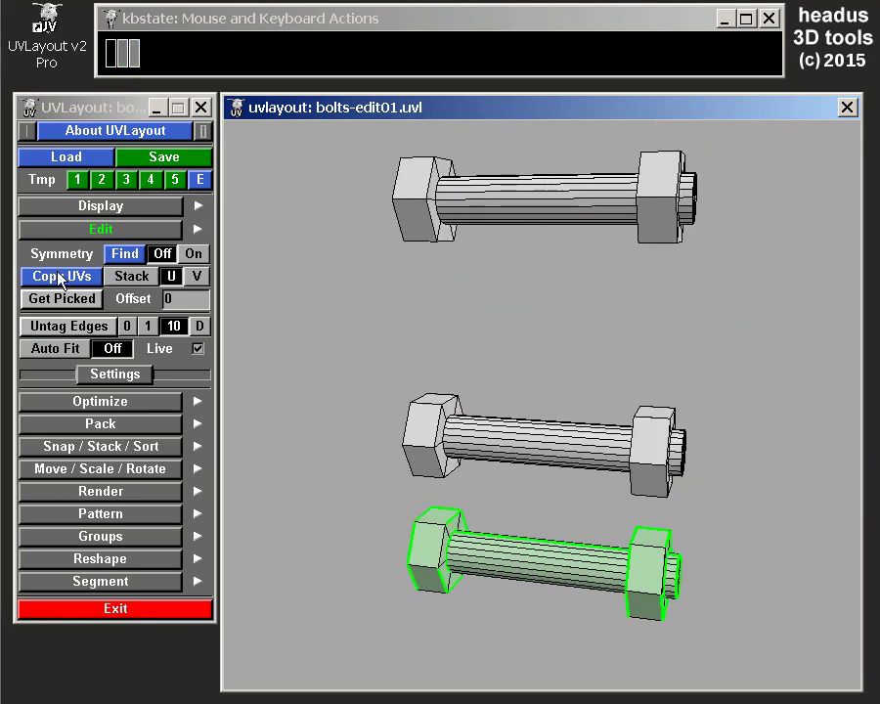
Step: Start Copy UVs, tag the reference edge on the nut, then zoom out over all the bolts
left_click(76, 284)
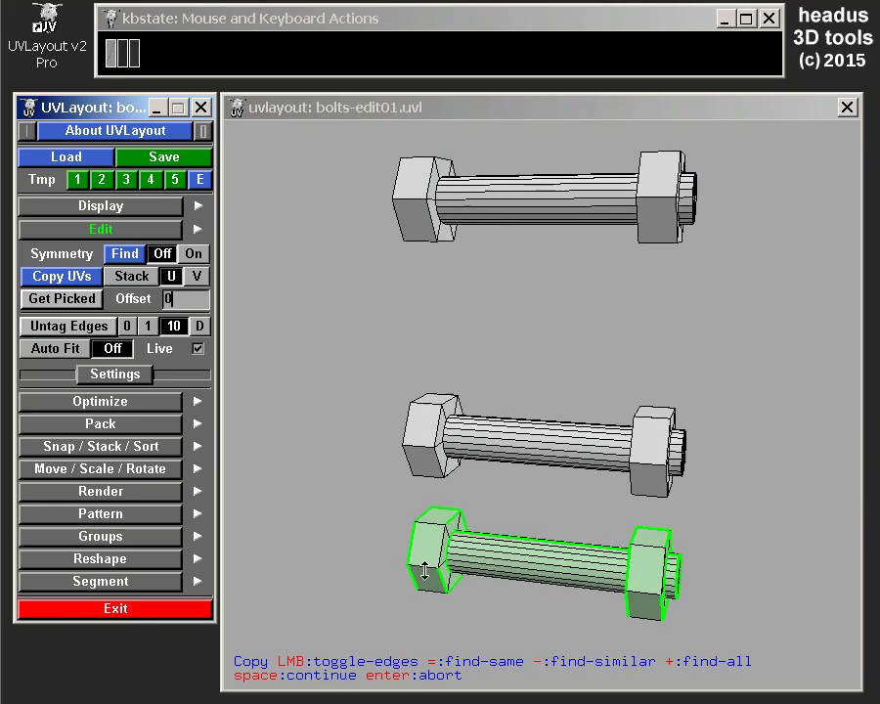
left_click(430, 569)
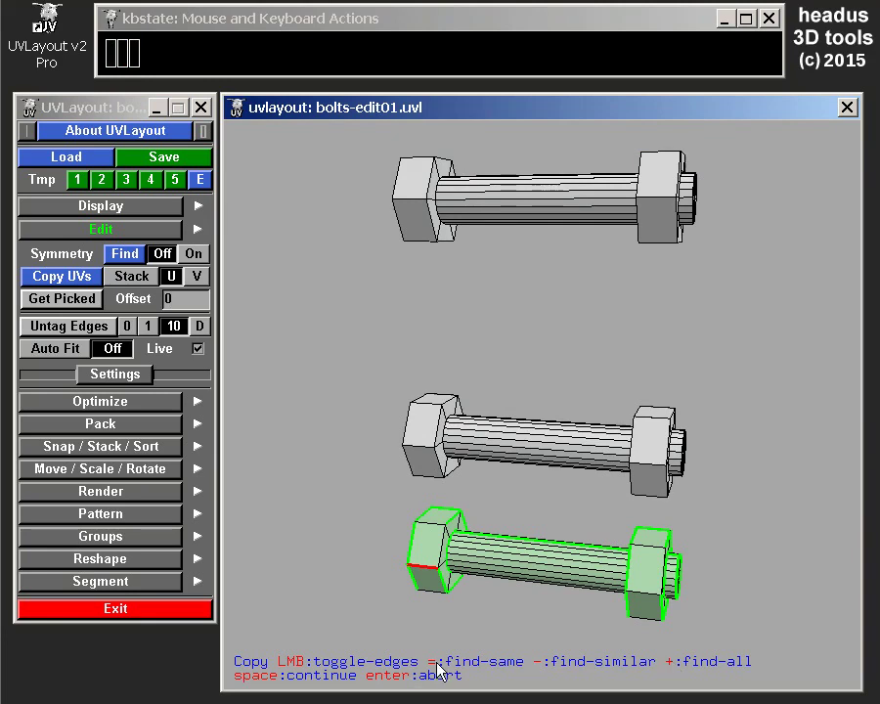
right_click(535, 388)
left_click_drag(544, 310, 539, 363)
right_click(522, 523)
middle_click(542, 481)
right_click(542, 511)
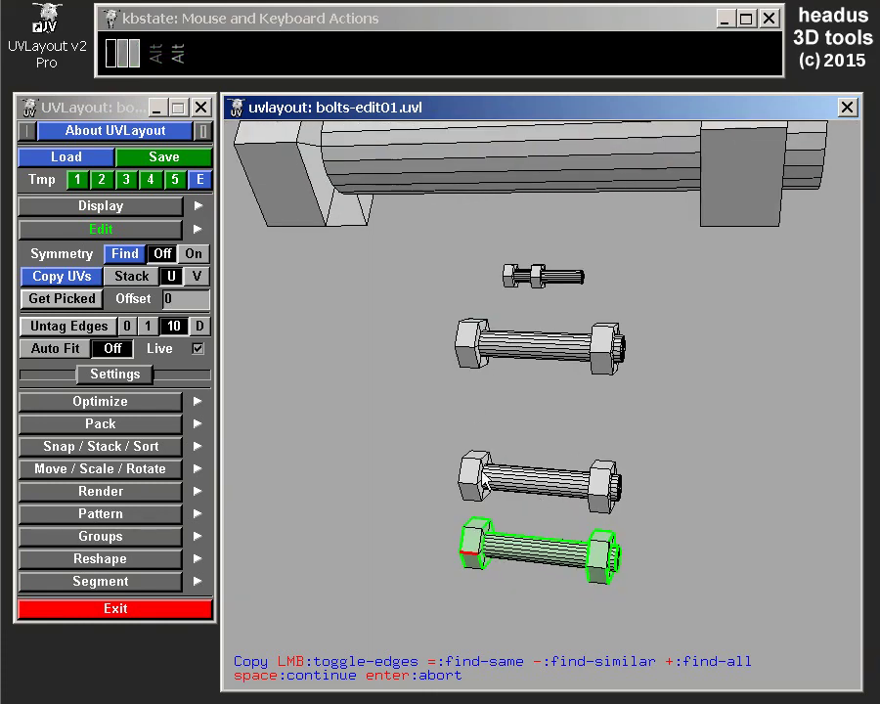
left_click_drag(535, 416, 541, 392)
middle_click(543, 406)
right_click(543, 392)
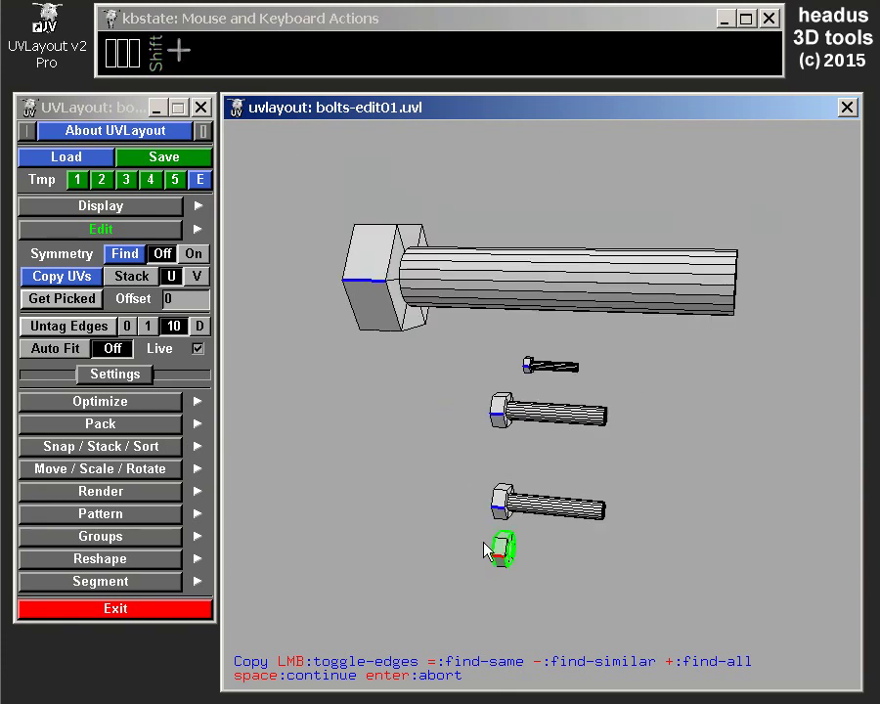
Step: Carry out the UV copy onto the matching bolts and orbit to check the result
key("space")
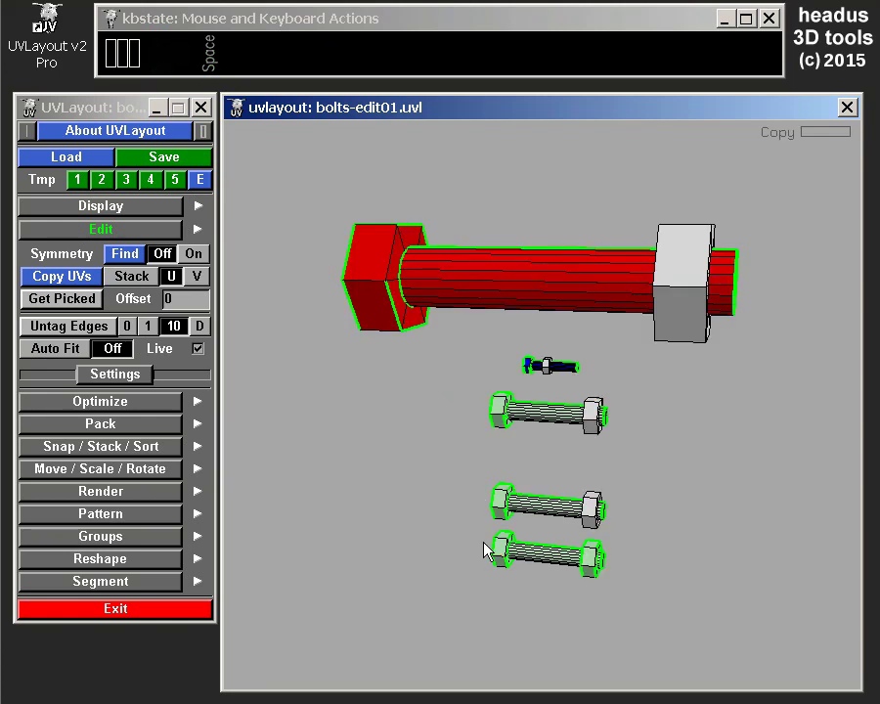
right_click(566, 451)
left_click_drag(571, 521, 565, 482)
right_click(578, 457)
middle_click(578, 460)
Step: Inspect the stacked end-cap shells in the flattened UV layout
key("u")
left_click_drag(606, 368, 418, 266)
right_click(474, 344)
left_click_drag(488, 379, 484, 344)
right_click(479, 386)
right_click(483, 400)
middle_click(506, 394)
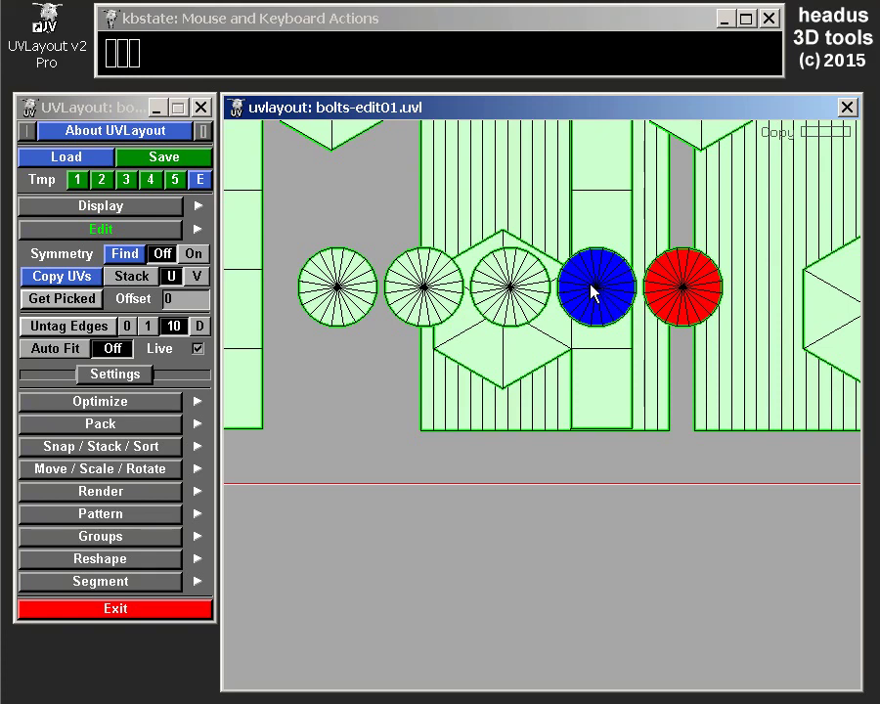
Step: Back in 3D, toggle the texture display and orbit the checker-mapped bolts
key("3")
left_click_drag(642, 289, 605, 308)
key("t")
key("t")
left_click_drag(618, 279, 669, 284)
right_click(620, 229)
left_click(630, 343)
middle_click(641, 323)
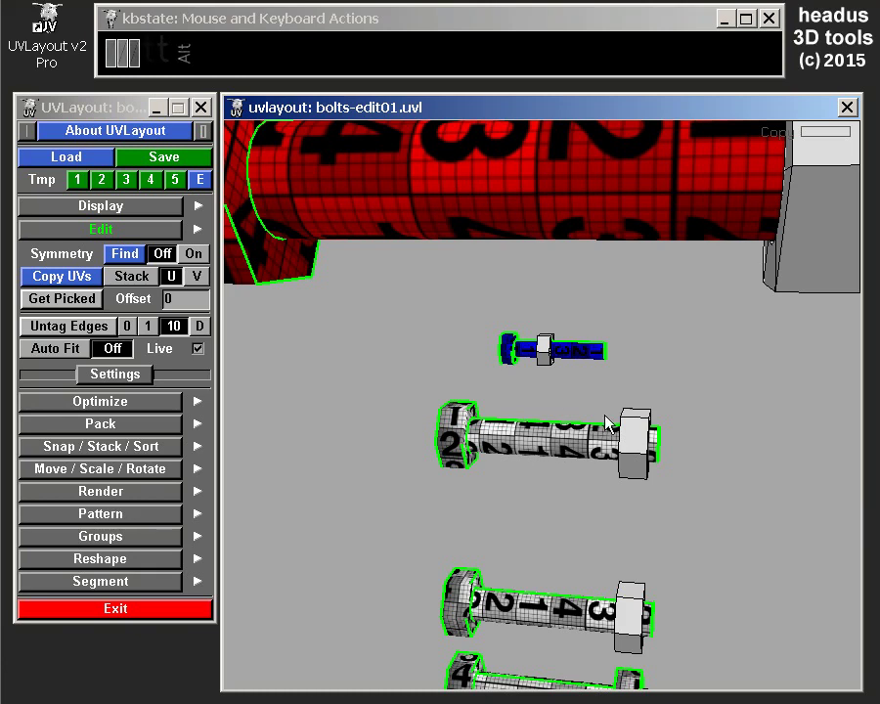
Step: Zoom in on the large textured bolt, then flip between UV and 3D views to compare
left_click_drag(600, 352, 599, 410)
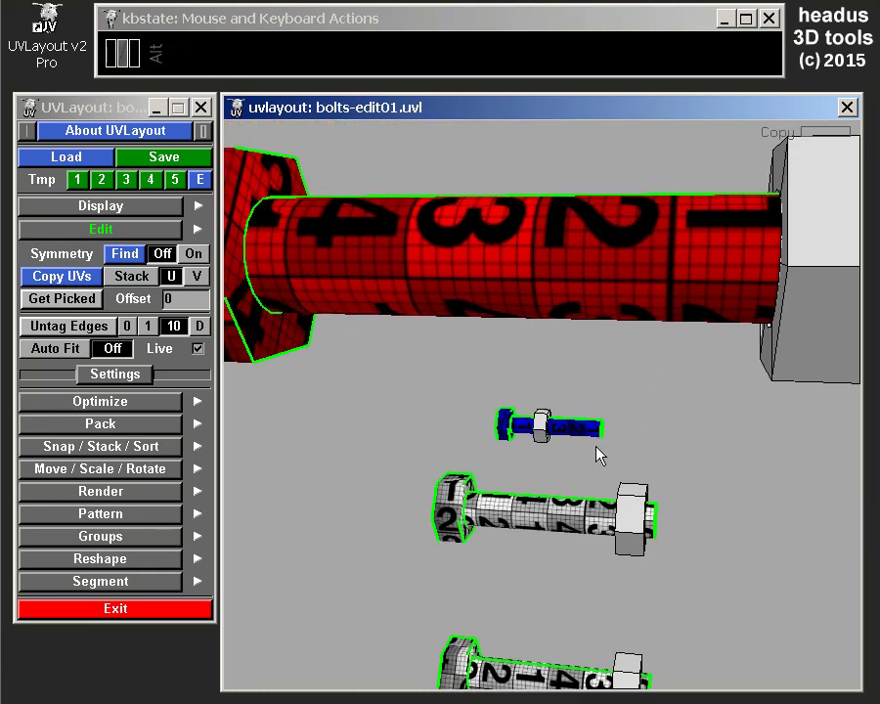
left_click(603, 451)
right_click(598, 425)
right_click(600, 448)
right_click(615, 453)
middle_click(620, 430)
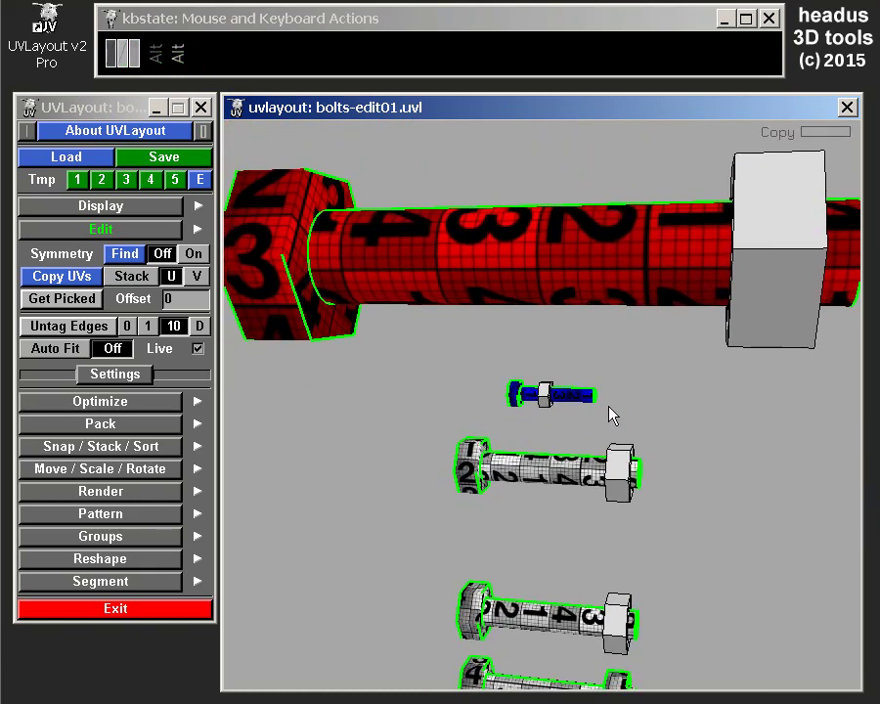
right_click(580, 415)
left_click_drag(595, 423, 595, 392)
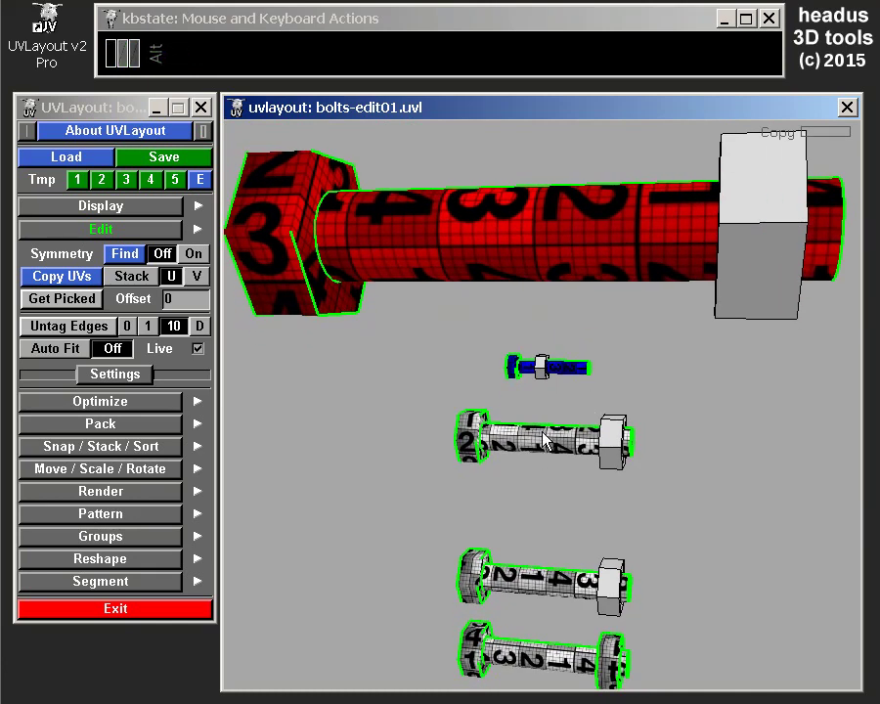
key("alt+u")
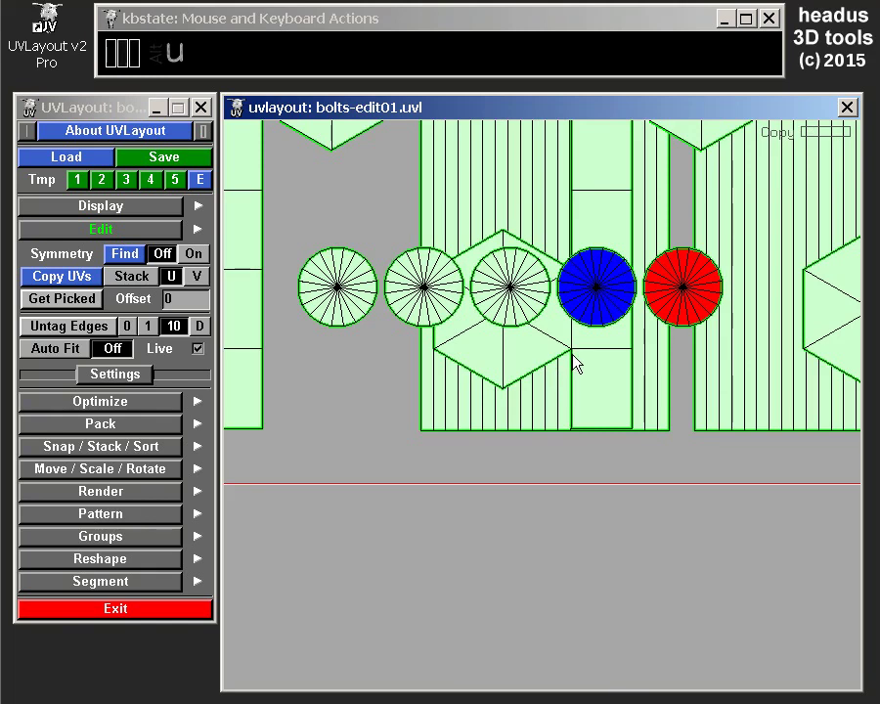
key("u")
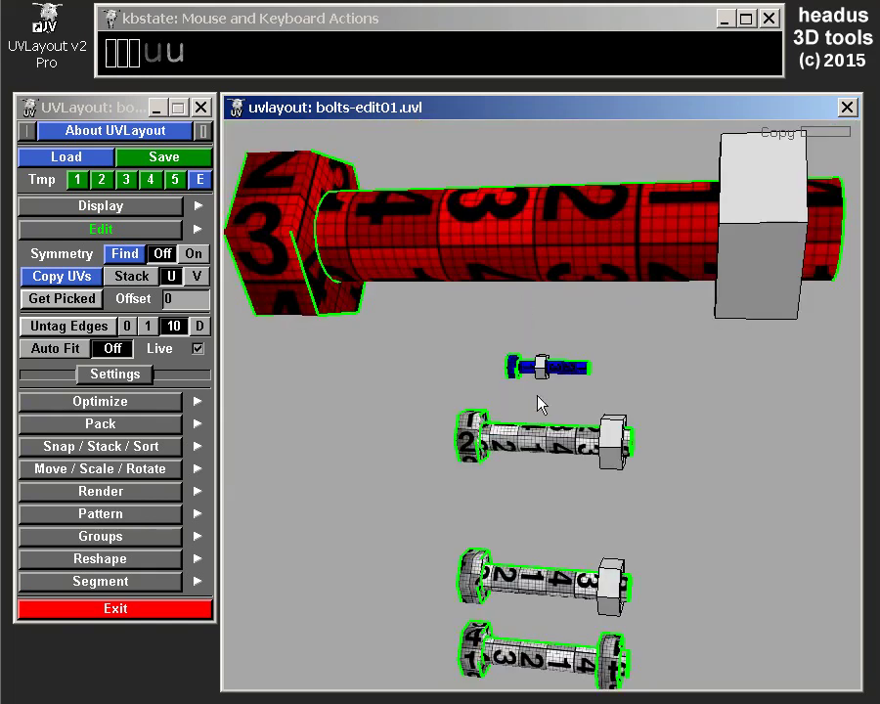
key("u")
Step: Bring up the Move / Scale / Rotate options and rescale an end-cap shell
right_click(579, 539)
left_click_drag(582, 521, 574, 469)
left_click(123, 237)
left_click(110, 327)
left_click(151, 559)
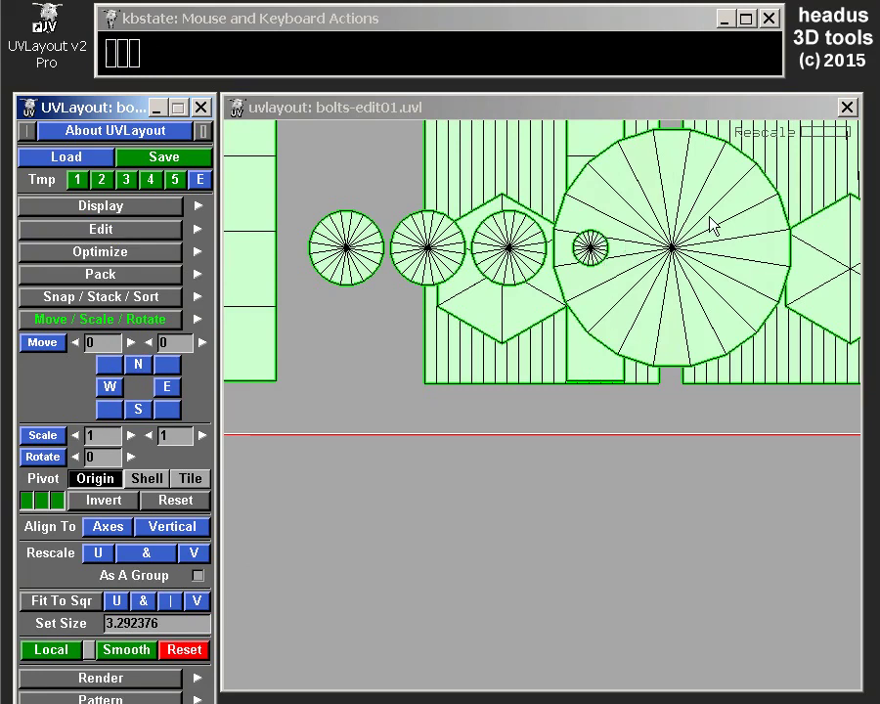
Step: View the textured bolts in 3D, then close the Move / Scale / Rotate options
key("3")
left_click_drag(668, 308, 632, 315)
right_click(638, 300)
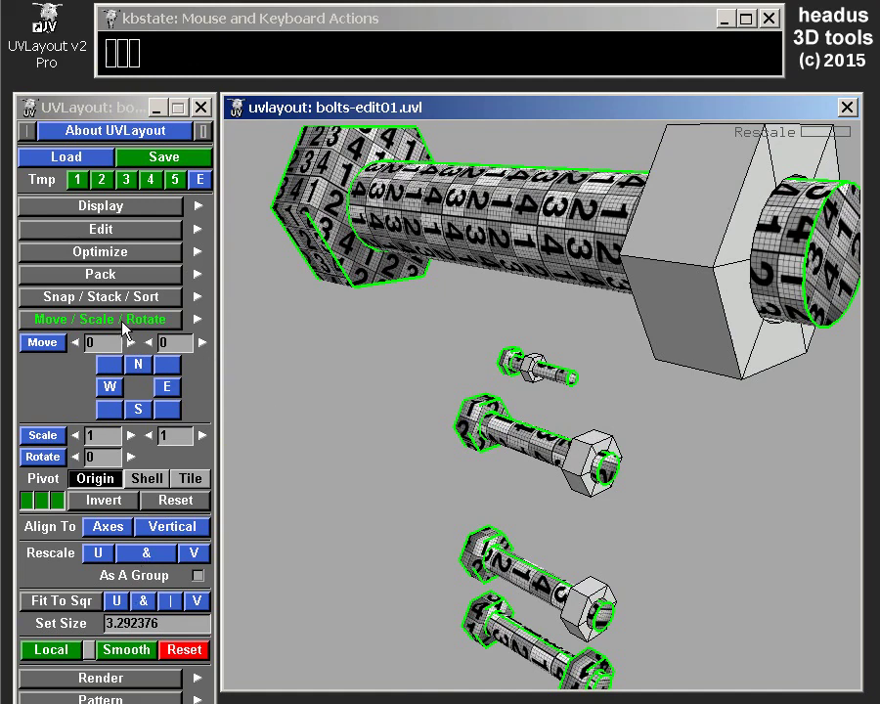
left_click(132, 334)
Step: Switch to the UV layout, undo the rescale and bring the end-cap shells into view
left_click_drag(474, 336, 522, 326)
key("u")
right_click(563, 438)
middle_click(534, 438)
key("ctrl+z")
right_click(528, 424)
middle_click(552, 462)
right_click(607, 339)
left_click_drag(618, 360, 617, 410)
left_click_drag(685, 344, 642, 380)
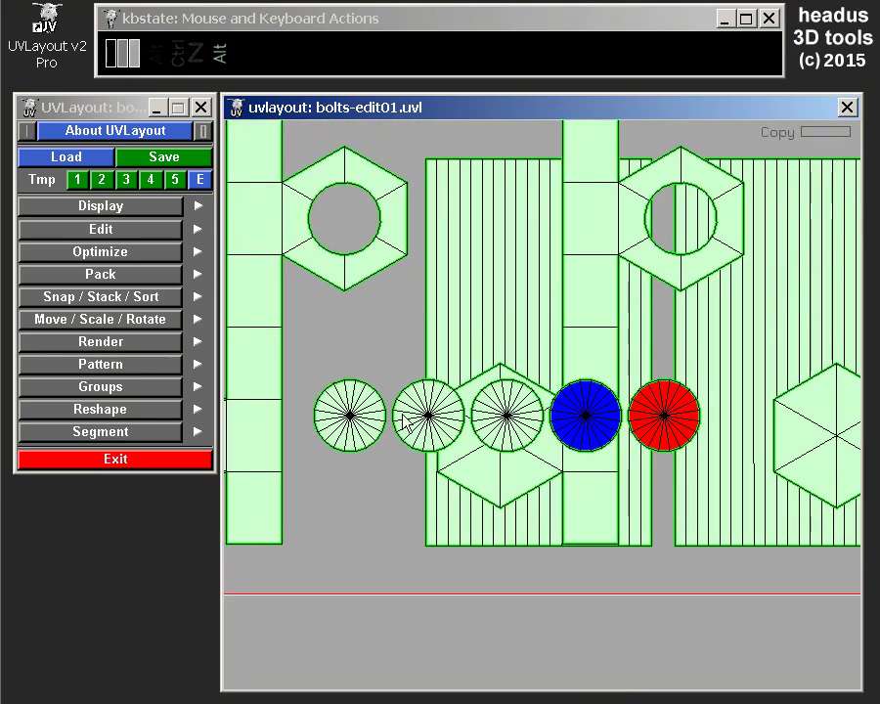
right_click(628, 367)
Step: Zoom out and review the stacked copied shells across the whole UV layout
right_click(501, 327)
middle_click(536, 318)
right_click(467, 367)
left_click_drag(493, 378, 654, 335)
right_click(626, 330)
middle_click(597, 327)
middle_click(618, 383)
right_click(615, 386)
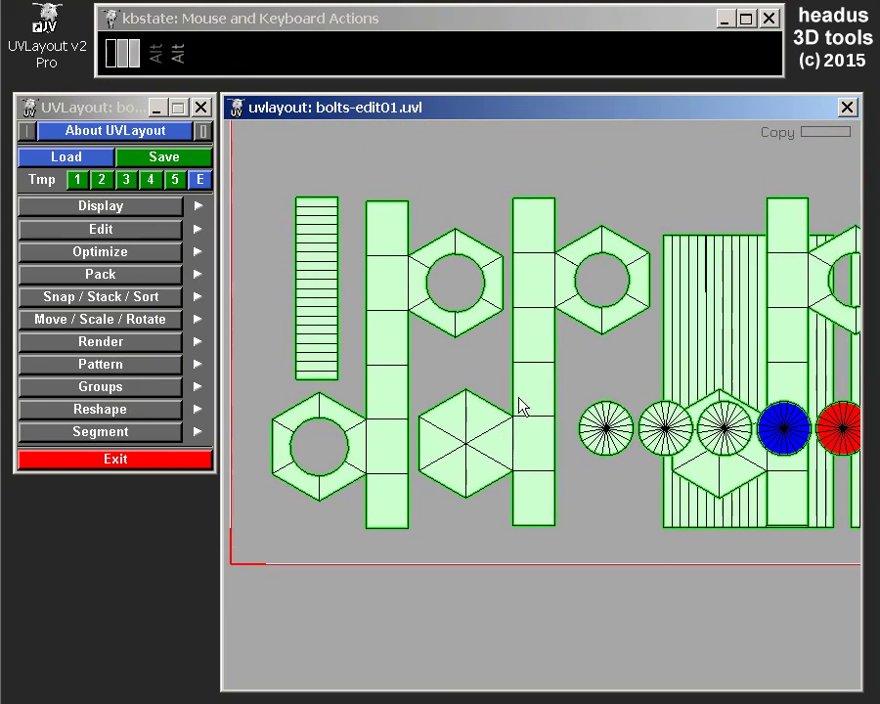
left_click_drag(593, 395, 566, 398)
right_click(604, 381)
Step: Inspect a textured bolt shaft in 3D, then show the bolts untextured and pick the bottom bolt
key("3")
left_click_drag(648, 390, 647, 193)
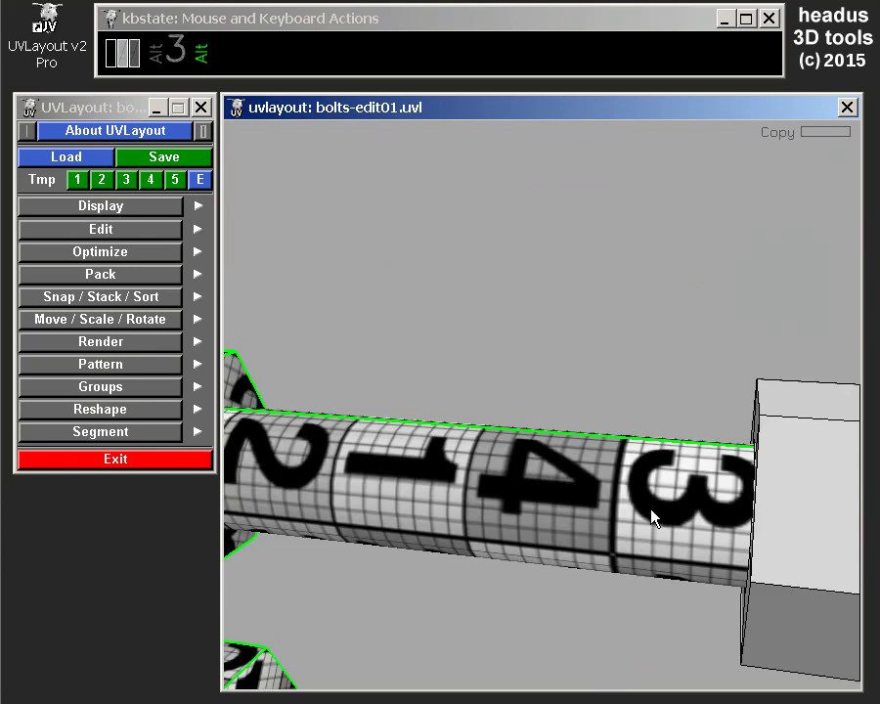
left_click_drag(527, 394, 545, 499)
middle_click(546, 416)
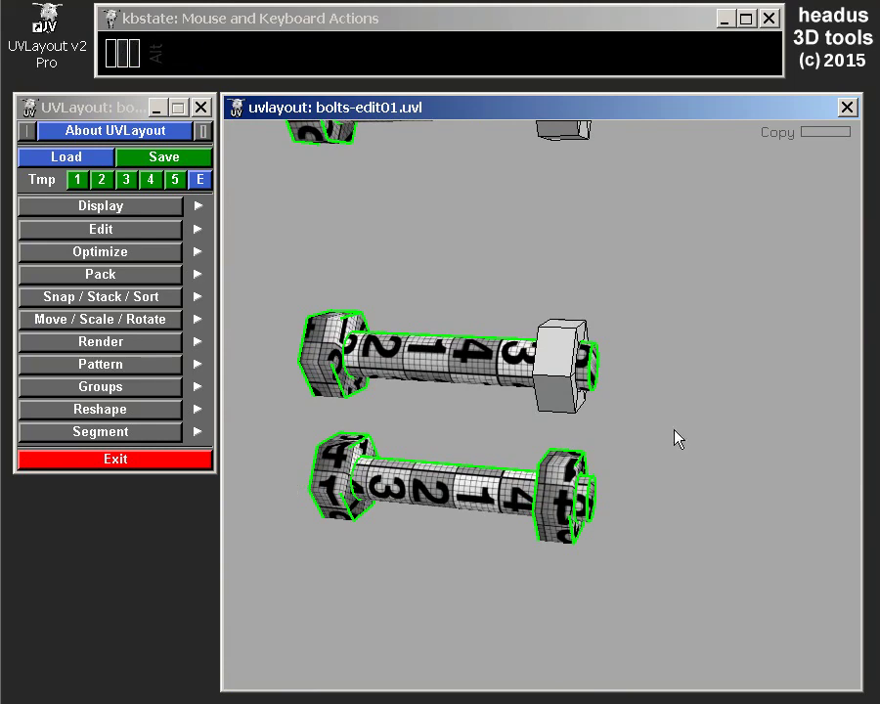
key("t")
right_click(598, 366)
middle_click(603, 341)
key("u")
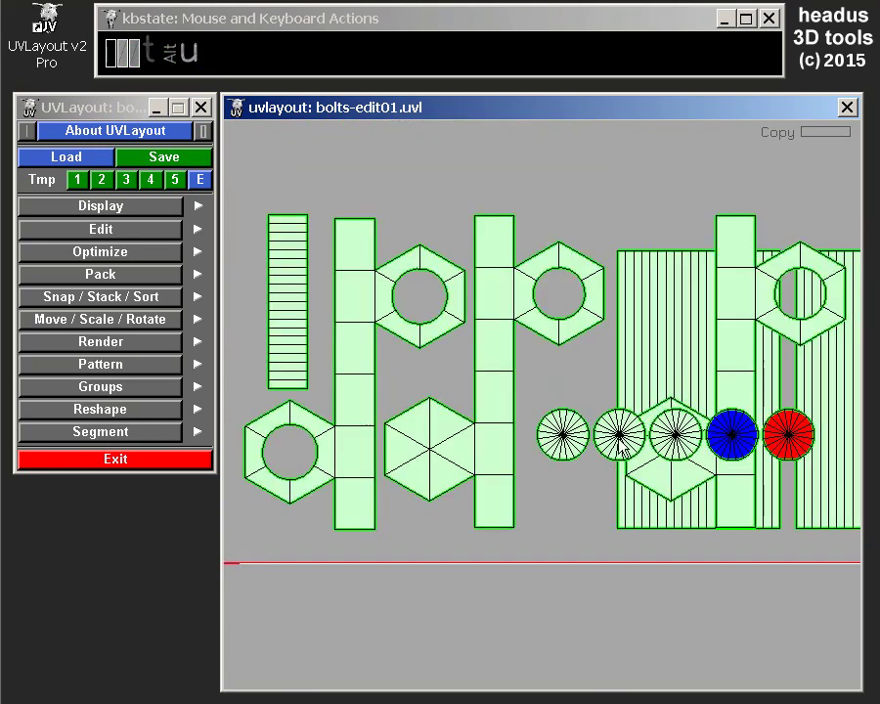
right_click(646, 429)
key("ctrl+z")
left_click(619, 479)
Step: In the Edit options, set the Copy UVs offset value to 1
right_click(591, 396)
left_click_drag(588, 410, 588, 388)
left_click(583, 394)
left_click(122, 235)
left_click(149, 286)
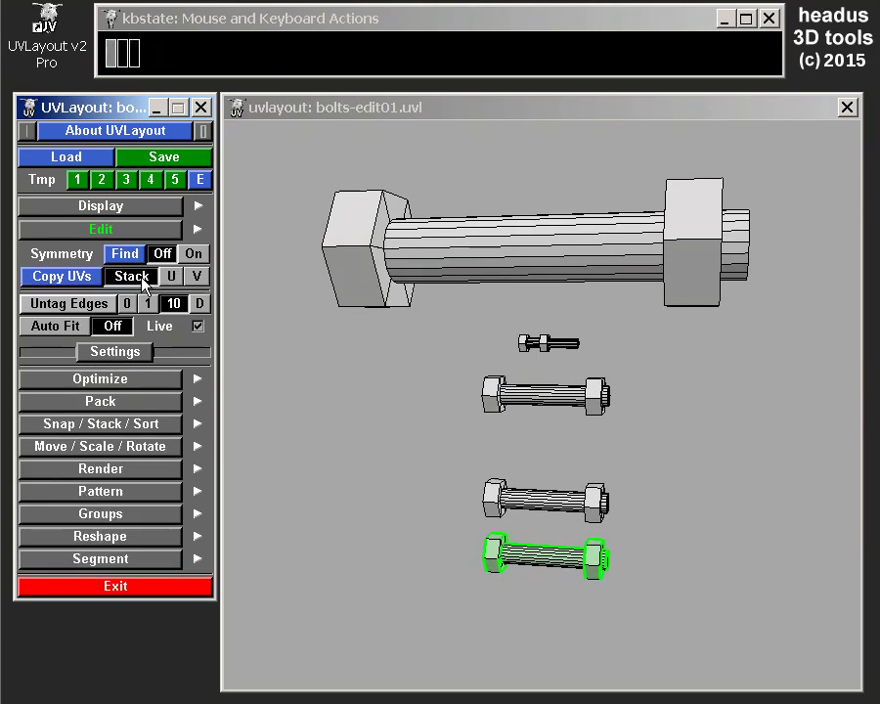
left_click(182, 284)
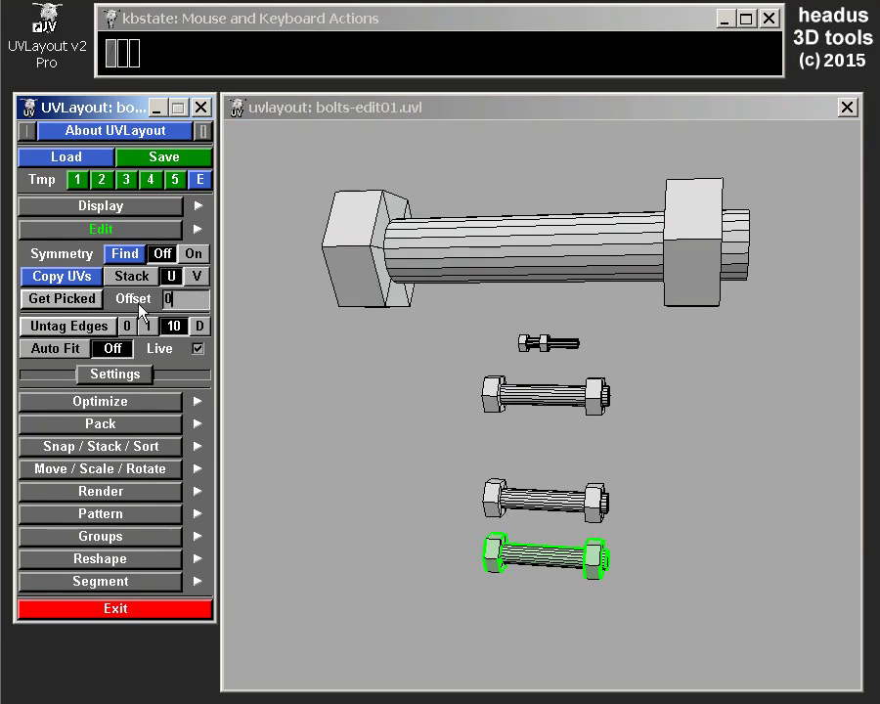
Step: Review the bolt shells against the whole UV tile with Offset 1, then return to the 3D view
key("u")
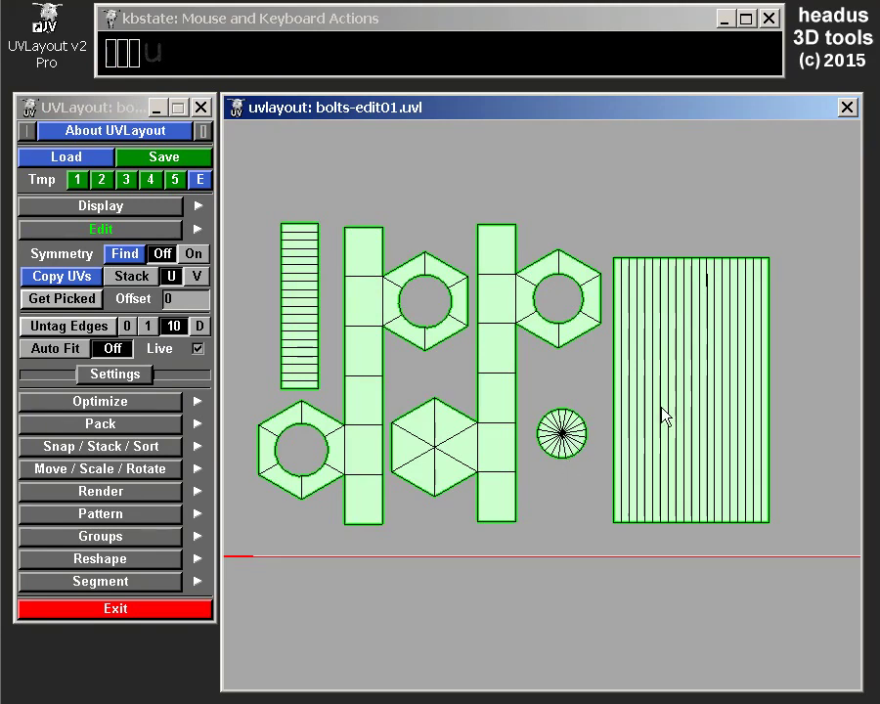
right_click(538, 422)
left_click_drag(556, 422, 558, 398)
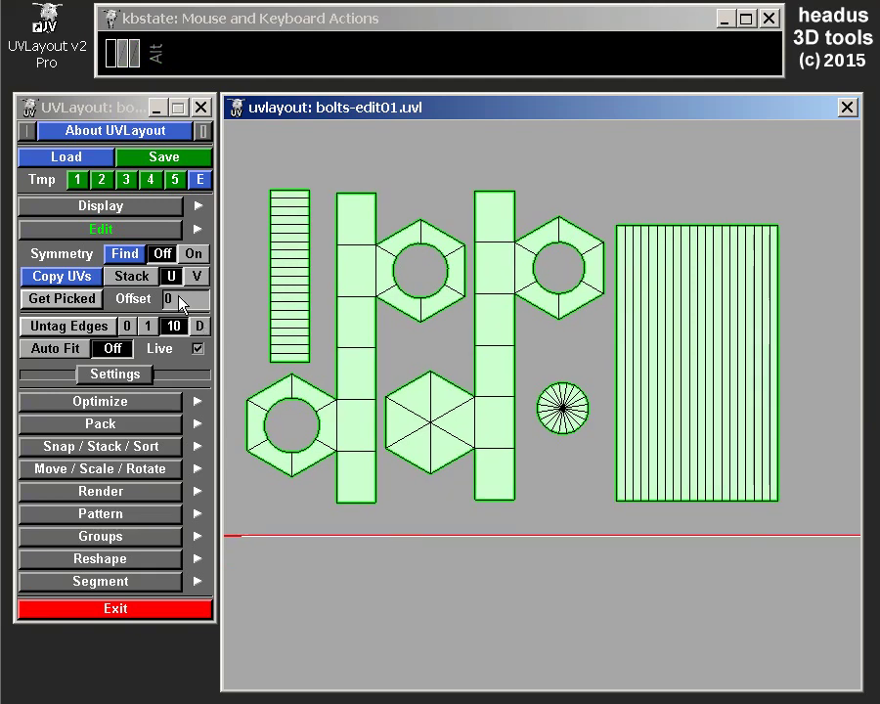
right_click(490, 397)
left_click_drag(502, 372, 491, 411)
right_click(501, 407)
middle_click(526, 375)
left_click_drag(523, 429, 524, 338)
right_click(562, 456)
left_click_drag(599, 388, 558, 389)
right_click(564, 325)
middle_click(593, 394)
left_click(192, 307)
key("1")
right_click(559, 417)
left_click_drag(560, 382, 524, 394)
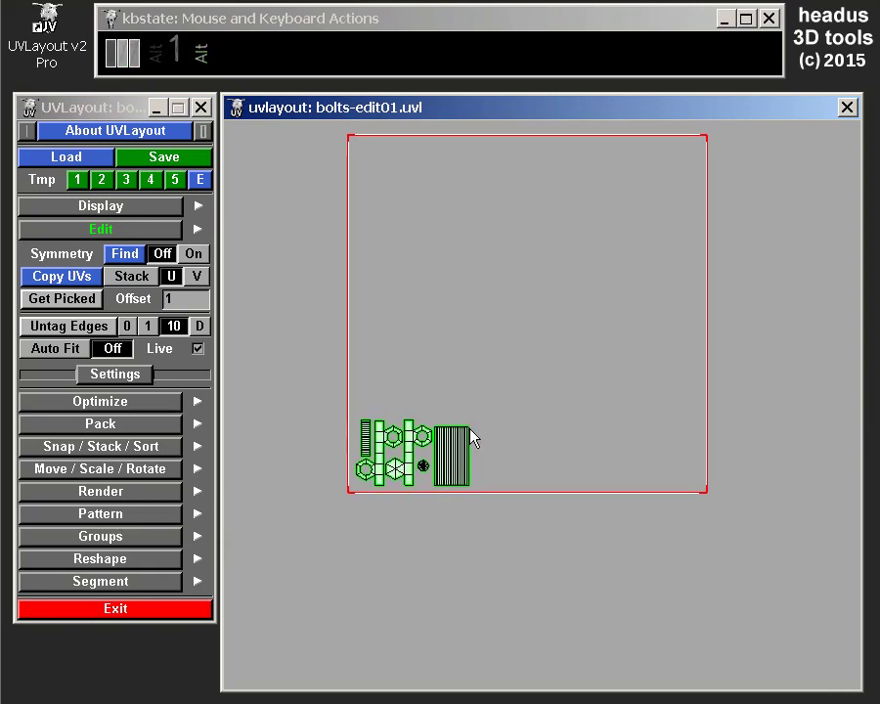
right_click(488, 428)
left_click_drag(481, 415, 459, 432)
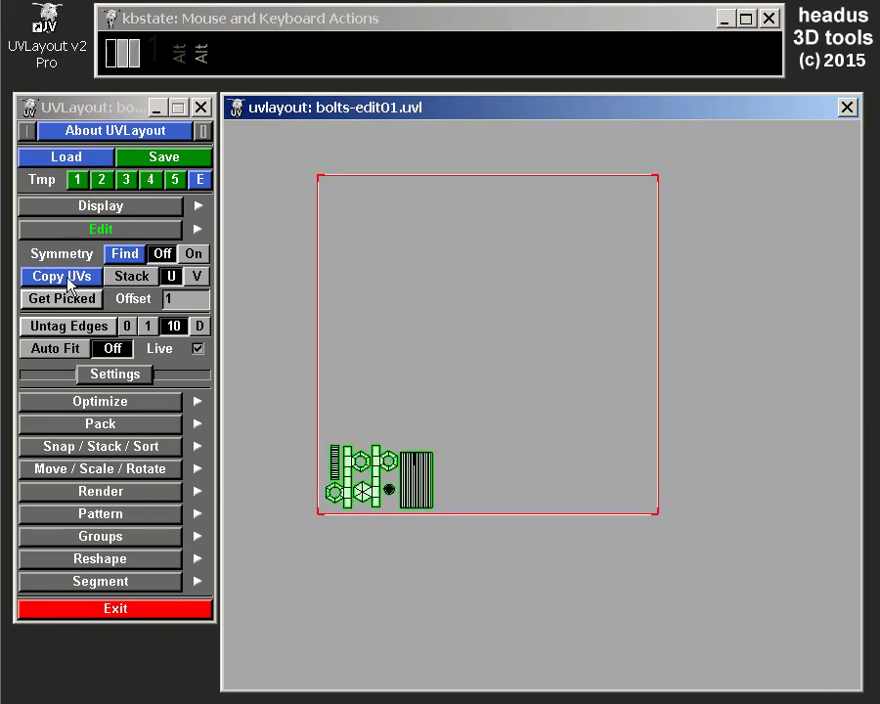
key("3")
right_click(487, 612)
middle_click(519, 462)
Step: Copy the picked bolt's UVs to all matching bolts and view the result flattened
left_click(88, 286)
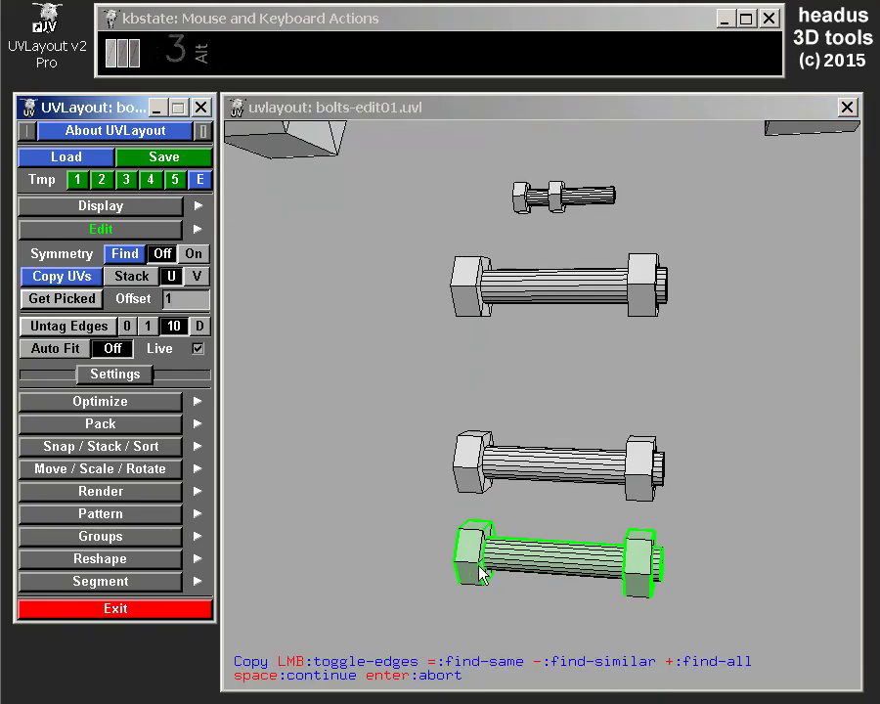
left_click(477, 569)
key("space")
key("u")
right_click(563, 453)
right_click(794, 480)
left_click_drag(741, 512, 530, 429)
right_click(548, 383)
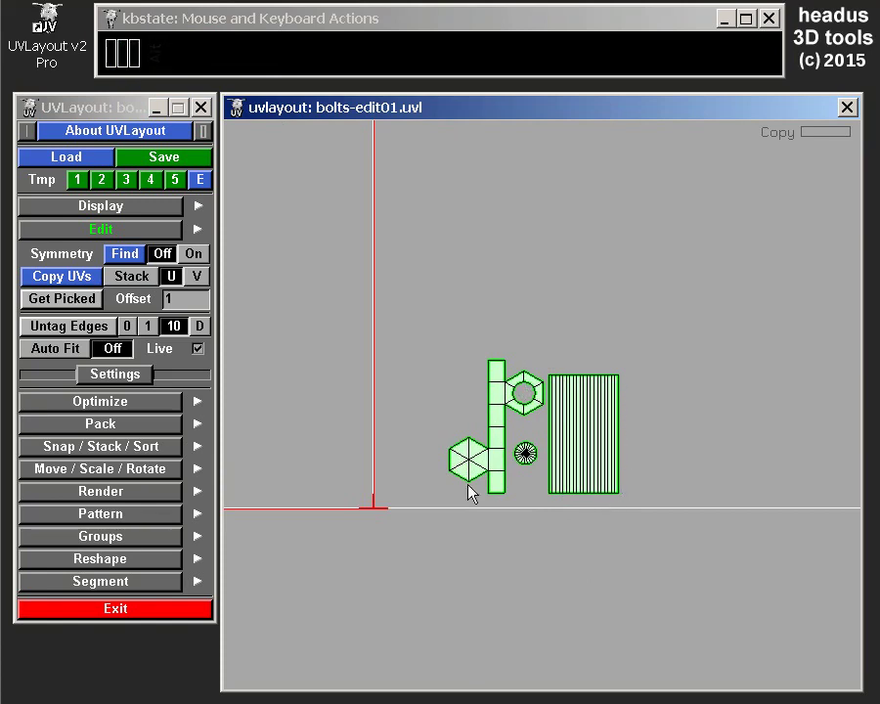
right_click(504, 322)
right_click(550, 335)
middle_click(548, 315)
Step: Pan across UV space to inspect the copies spaced a full tile apart
right_click(595, 346)
middle_click(653, 443)
left_click_drag(779, 452, 750, 422)
right_click(727, 426)
right_click(563, 447)
left_click_drag(556, 471, 543, 471)
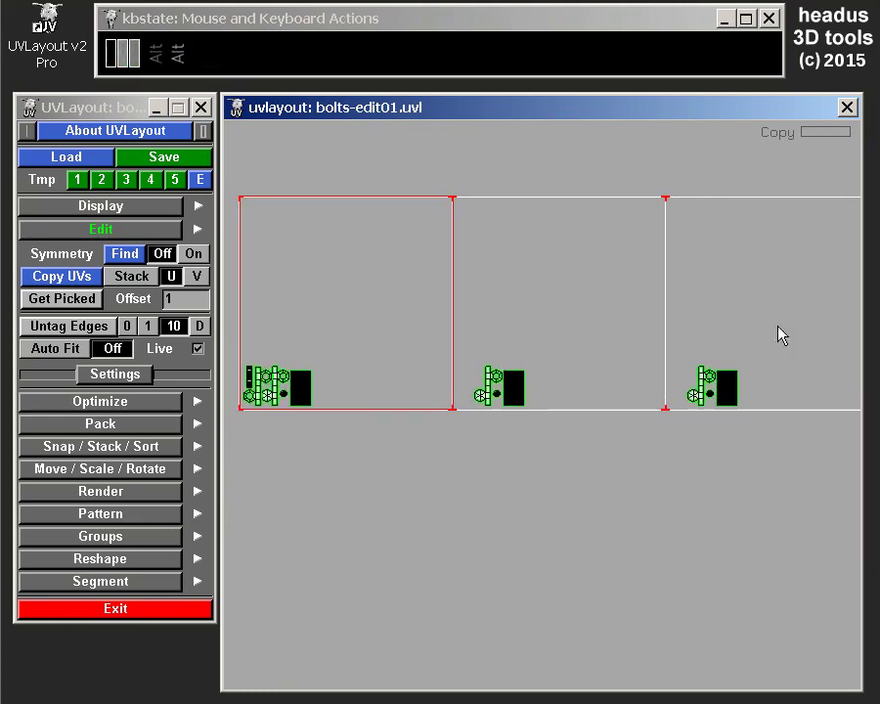
right_click(763, 361)
left_click_drag(757, 381, 523, 352)
right_click(537, 383)
middle_click(548, 444)
right_click(483, 315)
right_click(478, 351)
Step: Undo the tile-spaced UV copy
left_click_drag(481, 404, 619, 412)
right_click(482, 361)
left_click_drag(565, 378, 656, 360)
key("ctrl+z")
left_click(561, 466)
right_click(568, 488)
Step: Select the bolt's shells in the UV view and Get Picked to fill Offset with 0.344
key("u")
right_click(473, 361)
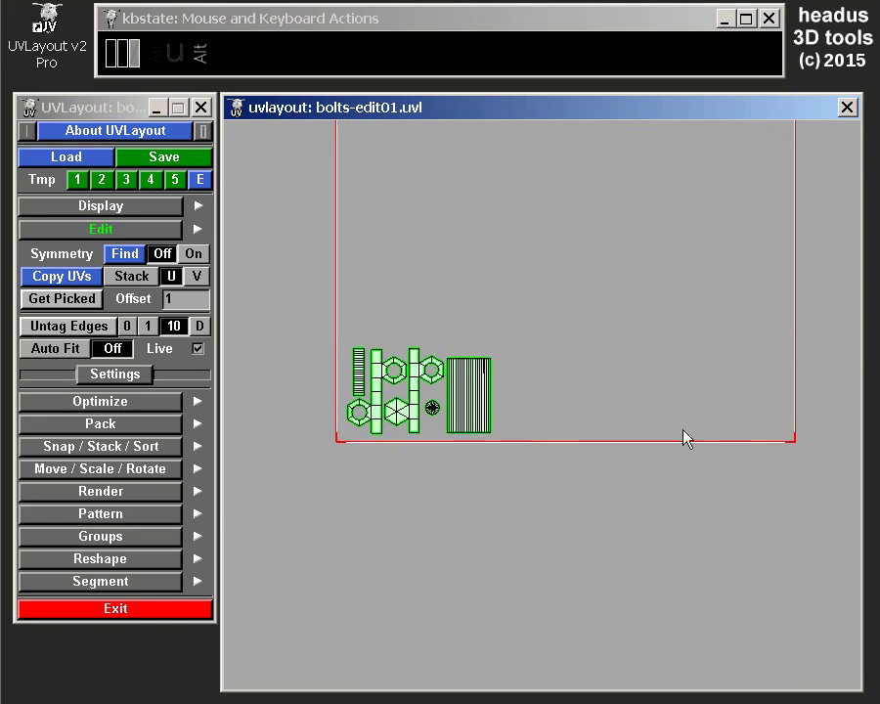
right_click(371, 322)
left_click_drag(501, 423, 696, 396)
right_click(635, 339)
middle_click(625, 414)
left_click(799, 244)
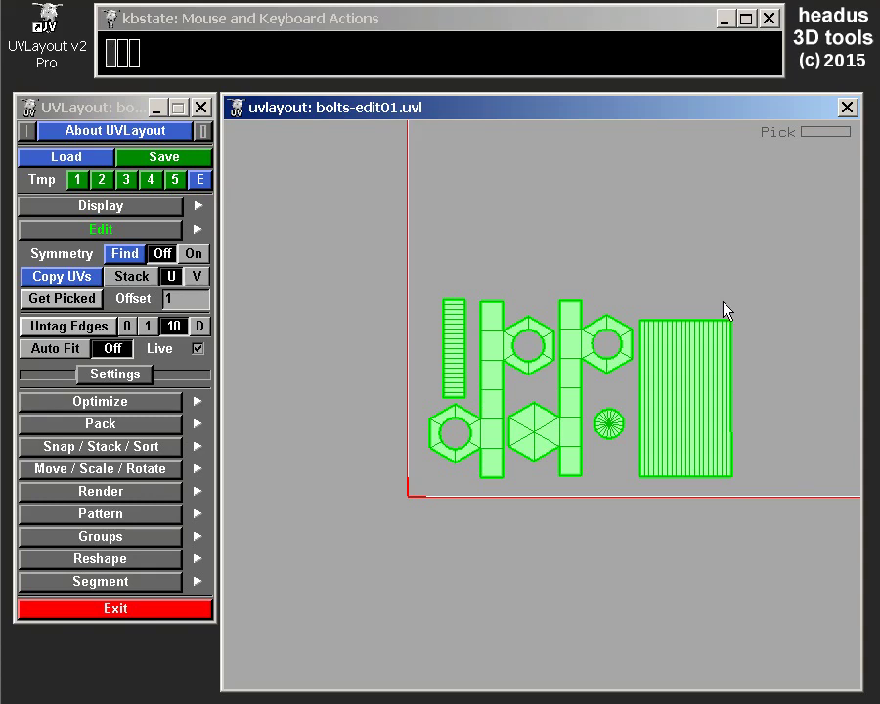
left_click(56, 299)
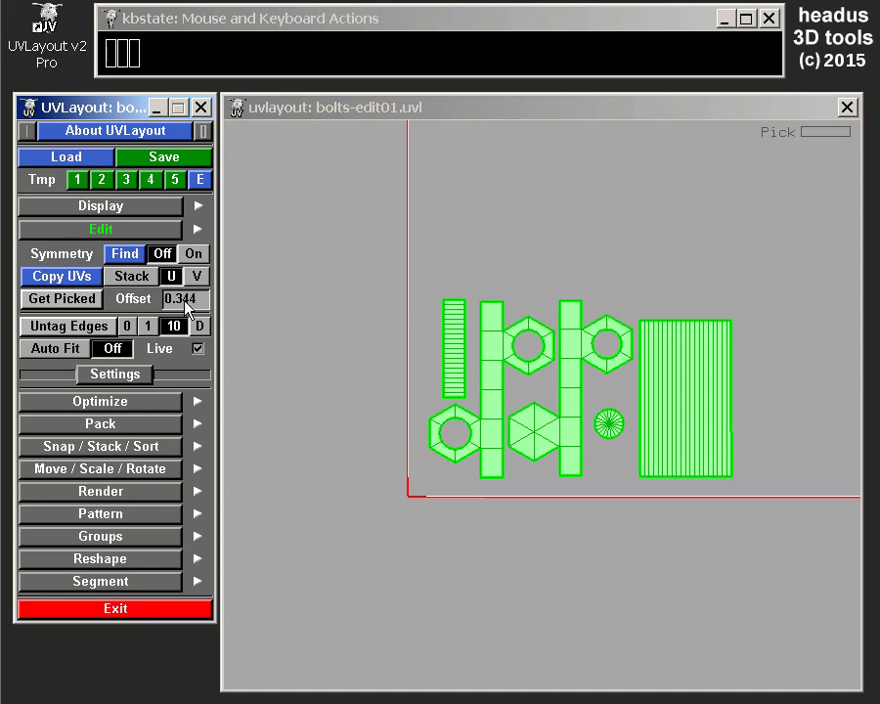
Step: Try an offset of 0.35, then restore the picked value 0.344
double_click(205, 307)
left_click(204, 307)
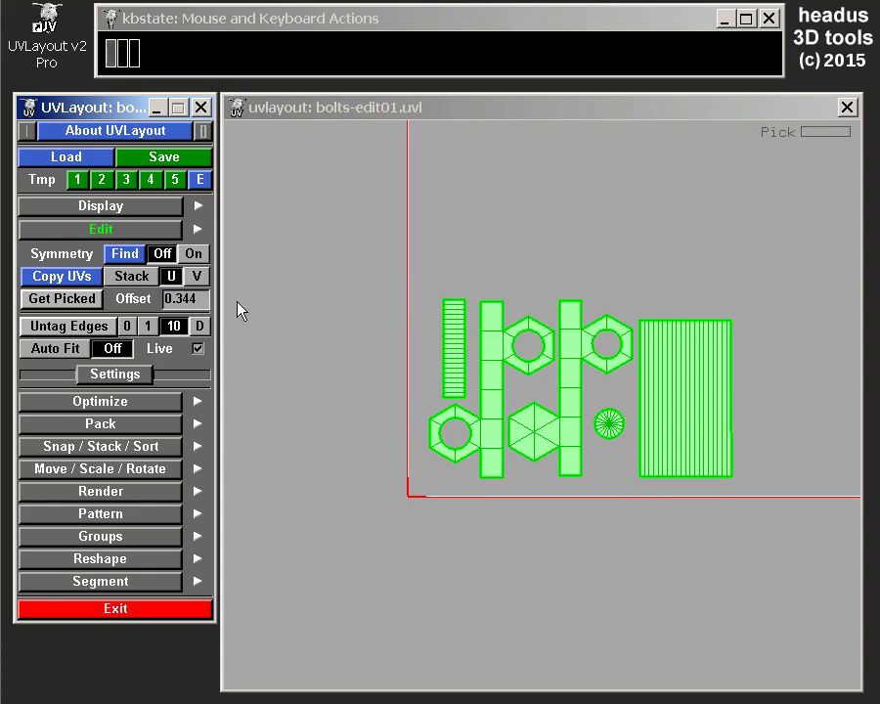
left_click(206, 312)
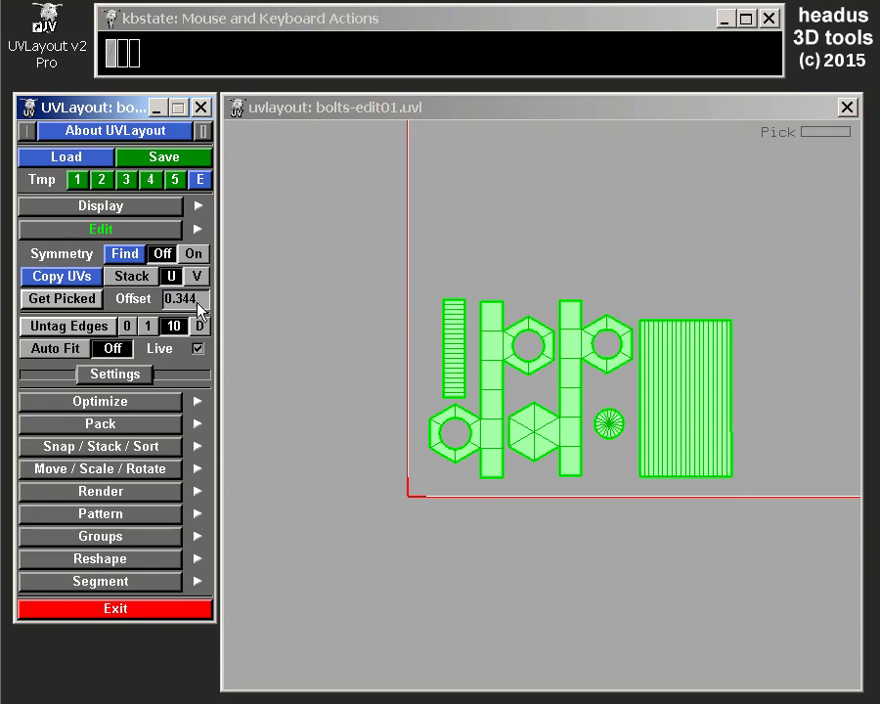
key("BackSpace")
key("BackSpace")
key("BackSpace")
key("BackSpace")
key("5")
left_click(58, 308)
right_click(623, 395)
left_click_drag(614, 420, 537, 463)
right_click(538, 451)
middle_click(527, 384)
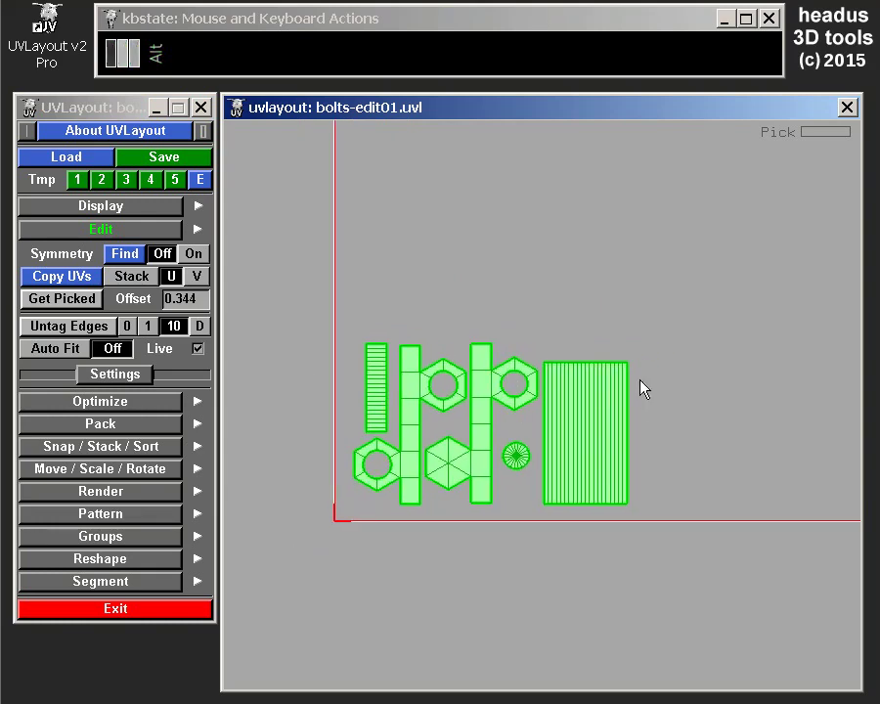
right_click(656, 401)
middle_click(655, 388)
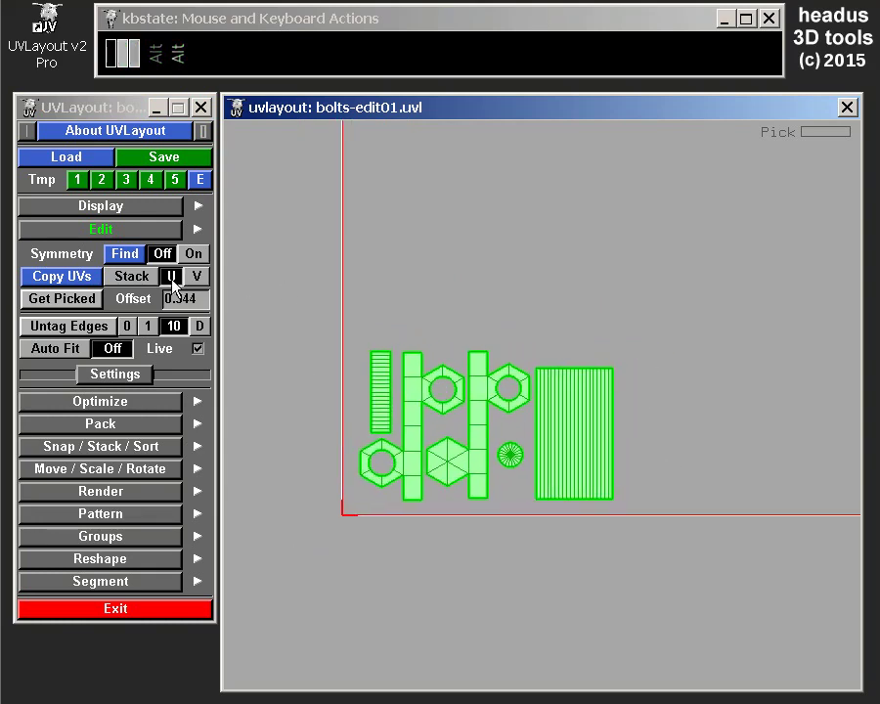
Step: Back in 3D, copy the picked bolt's UVs to all matching bolts with offset 0.344
key("3")
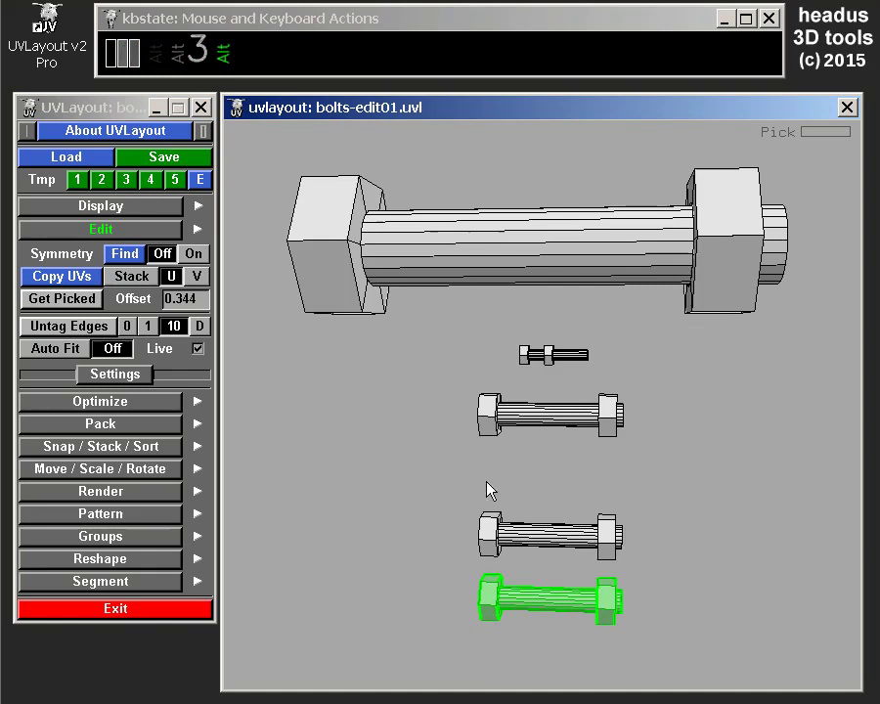
right_click(531, 445)
key("alt+u")
left_click(696, 483)
key("3")
right_click(456, 453)
left_click_drag(505, 414, 514, 228)
right_click(522, 251)
left_click(90, 280)
left_click(468, 543)
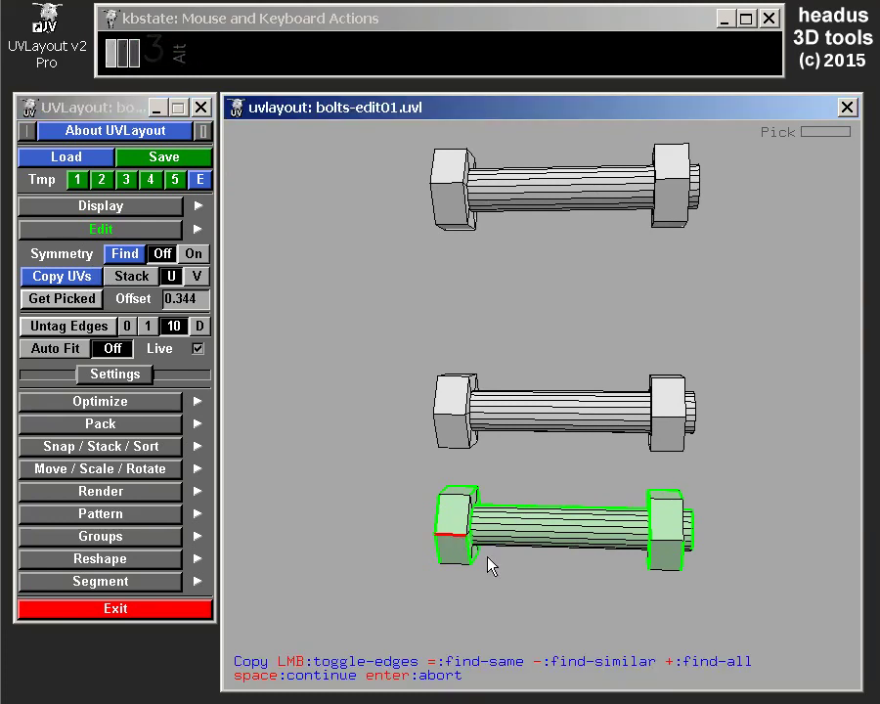
key("space")
Step: Check in the UV view that the bolt copies sit side by side without overlapping
key("u")
right_click(566, 456)
left_click_drag(549, 359, 496, 378)
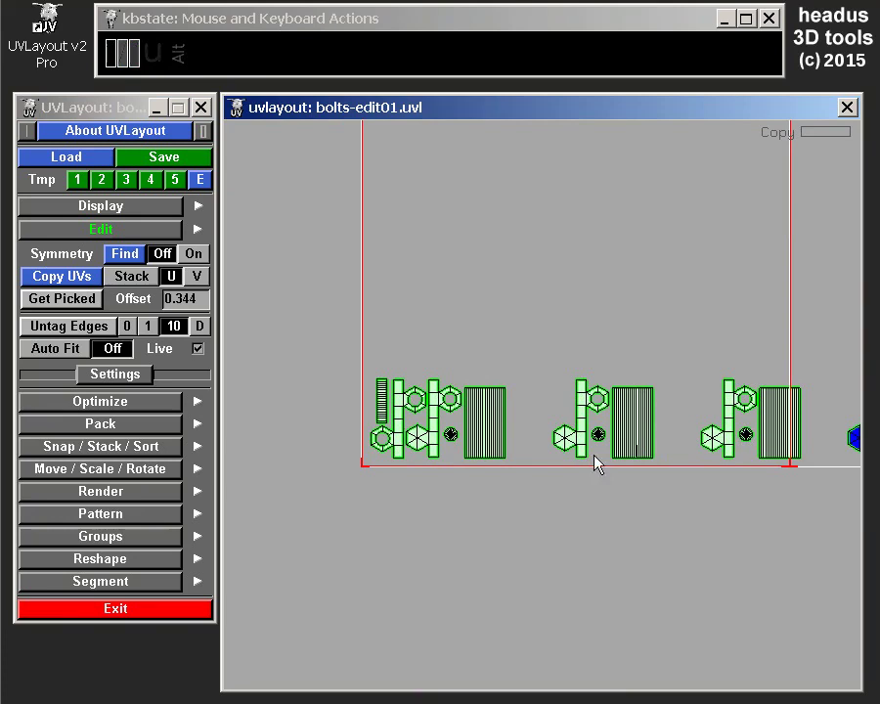
left_click_drag(743, 461, 632, 448)
right_click(646, 417)
right_click(661, 446)
middle_click(609, 420)
right_click(524, 422)
left_click_drag(610, 432, 713, 418)
right_click(434, 345)
left_click_drag(670, 446, 729, 412)
right_click(609, 390)
left_click_drag(620, 426, 565, 426)
Step: Return to the 3D view and frame the outlined bolts and nuts
key("u")
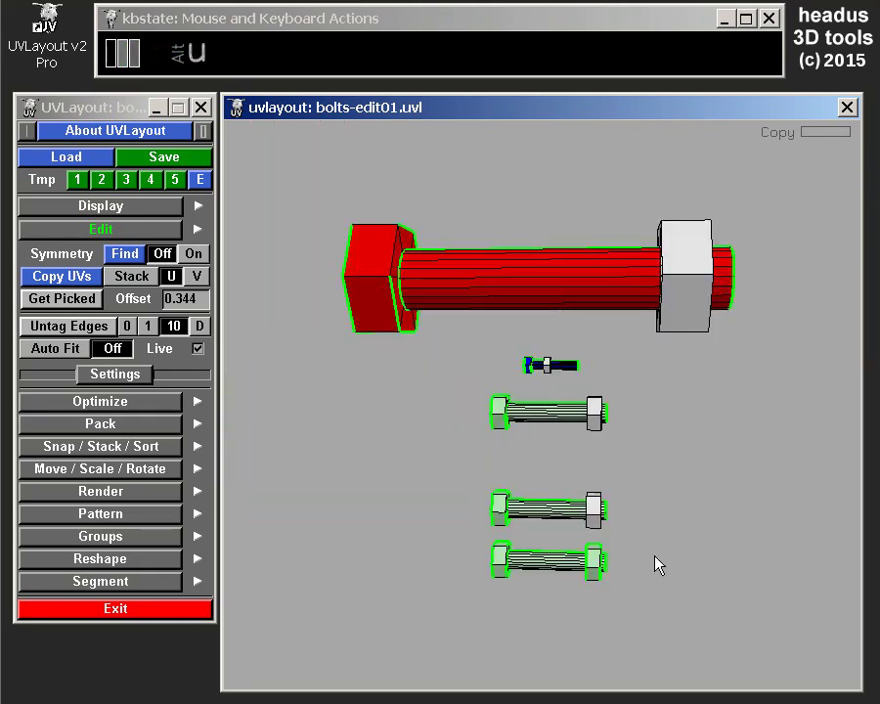
right_click(619, 531)
left_click_drag(640, 503, 637, 390)
left_click_drag(625, 400, 577, 407)
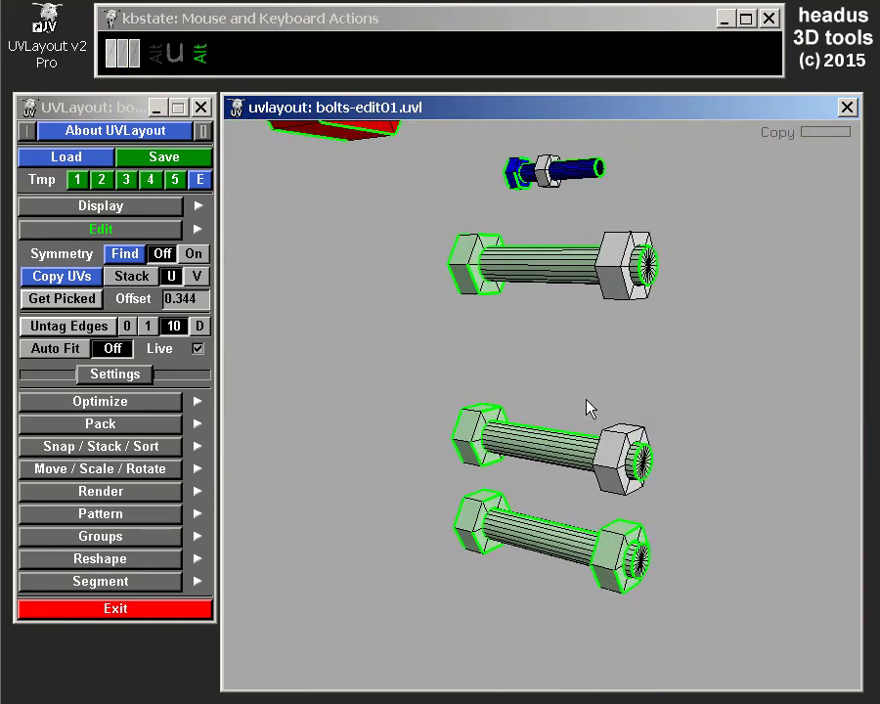
right_click(667, 283)
middle_click(654, 272)
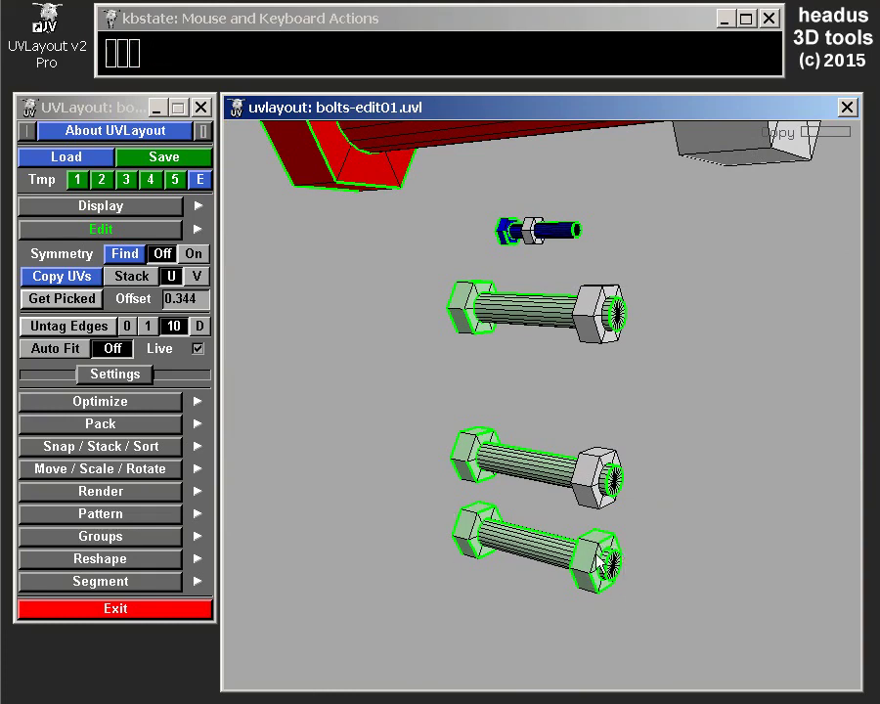
left_click_drag(600, 558, 636, 552)
right_click(589, 390)
left_click_drag(596, 454, 564, 289)
right_click(567, 325)
middle_click(596, 386)
right_click(604, 380)
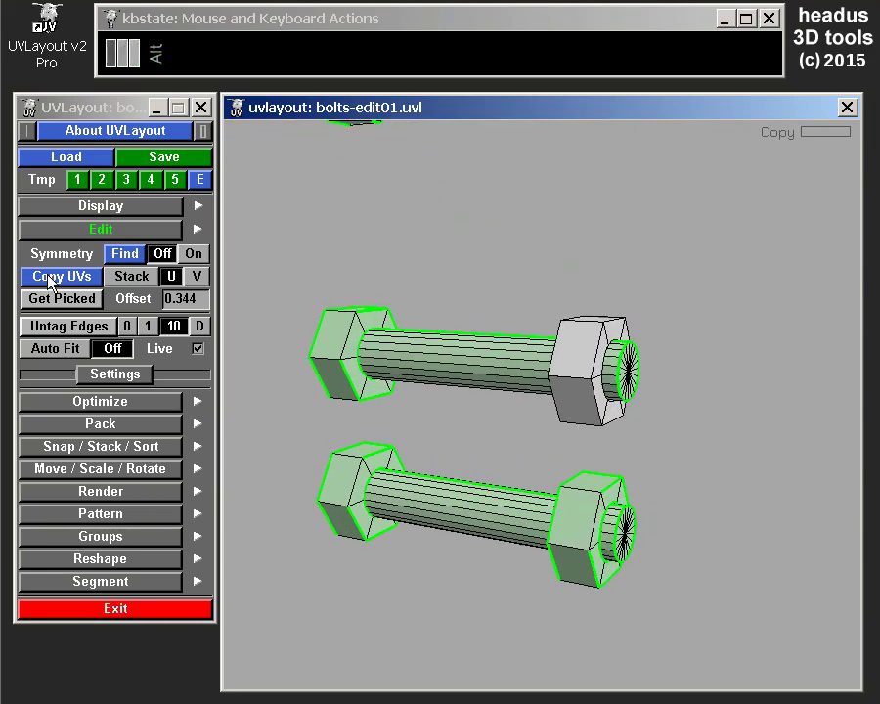
Step: Copy the picked nut's UVs to all matching nuts and check the grouped shells in UV view
left_click(90, 285)
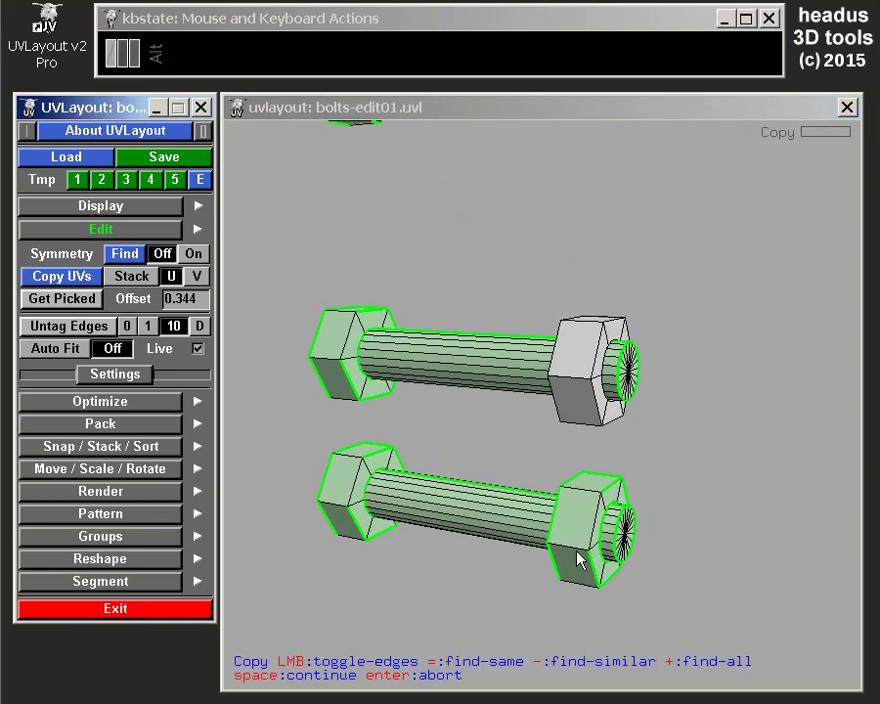
left_click(579, 556)
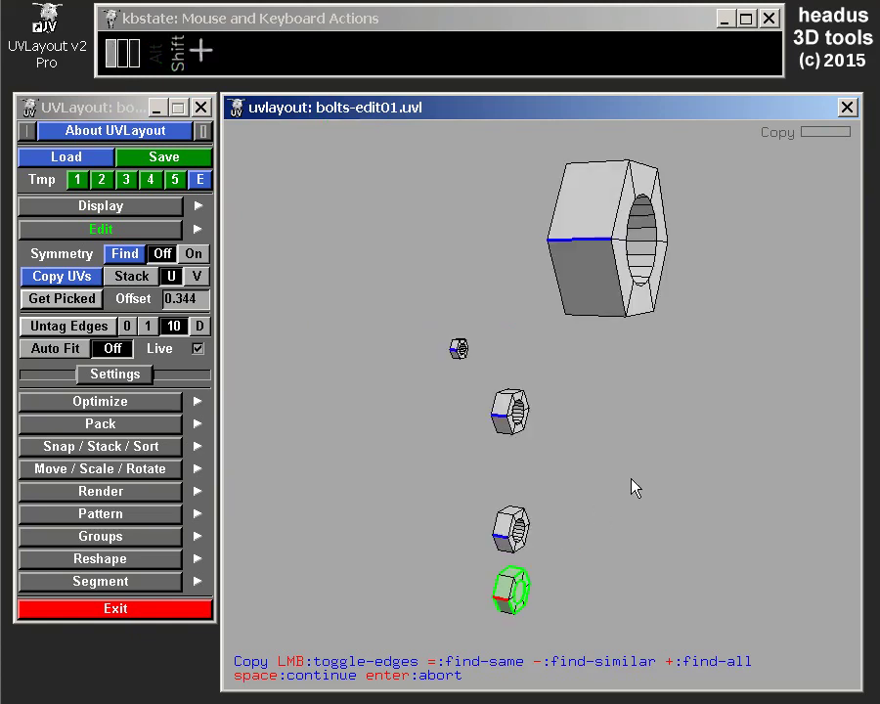
key("space")
key("u")
left_click_drag(638, 409, 622, 445)
middle_click(529, 431)
left_click_drag(289, 320, 627, 582)
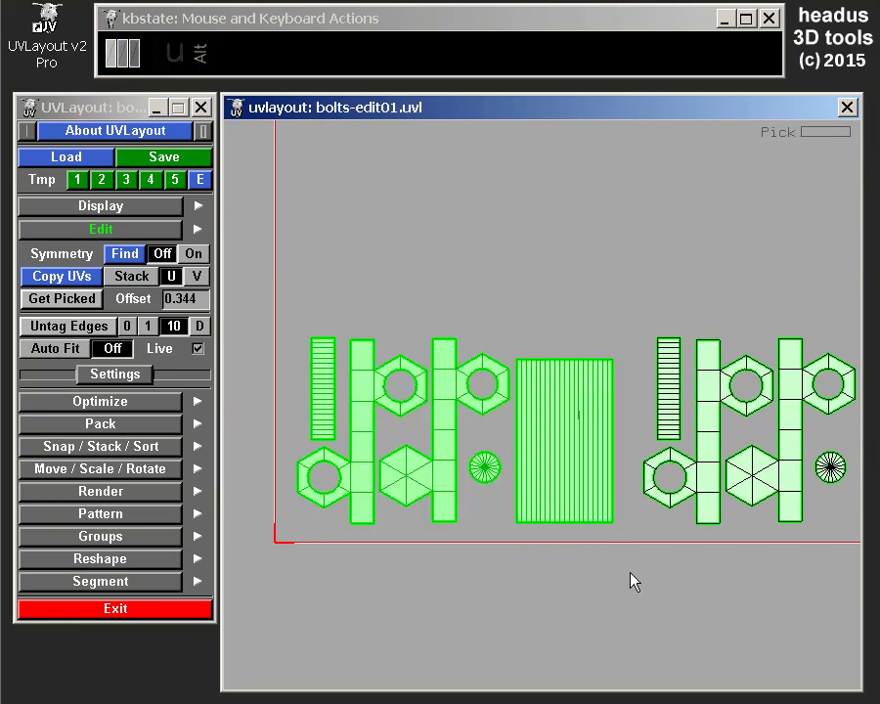
Step: Return to 3D and frame the three lower outlined bolts
key("3")
key("u")
right_click(580, 511)
middle_click(584, 428)
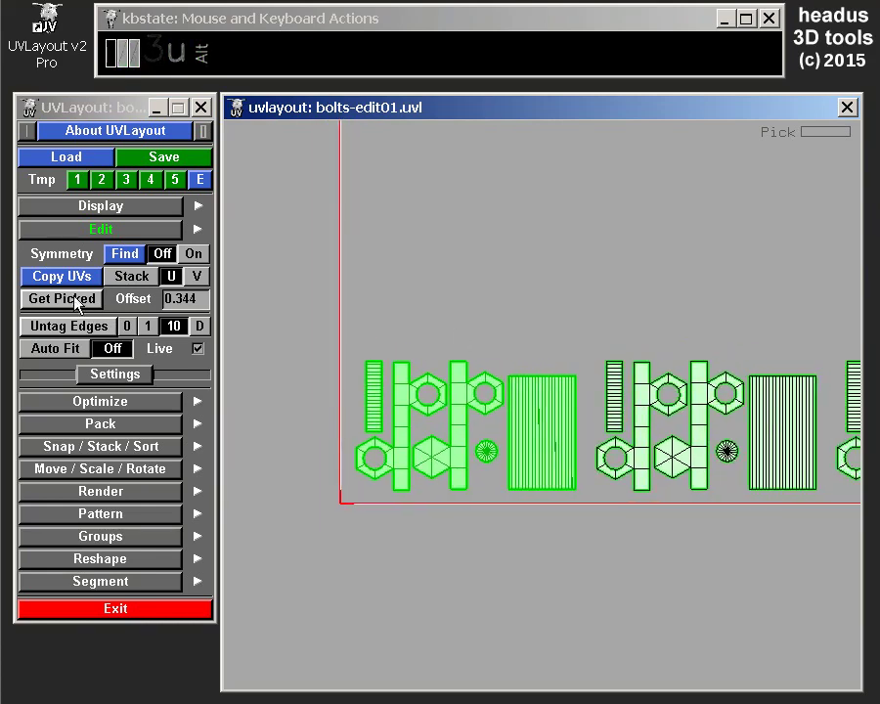
right_click(598, 405)
left_click_drag(583, 373, 549, 382)
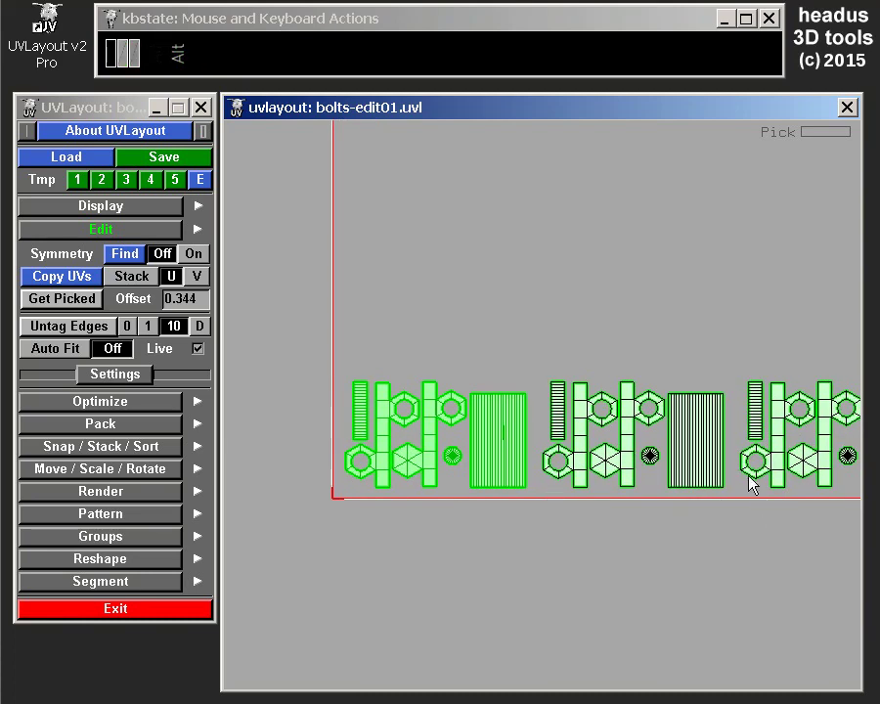
left_click_drag(713, 423, 639, 403)
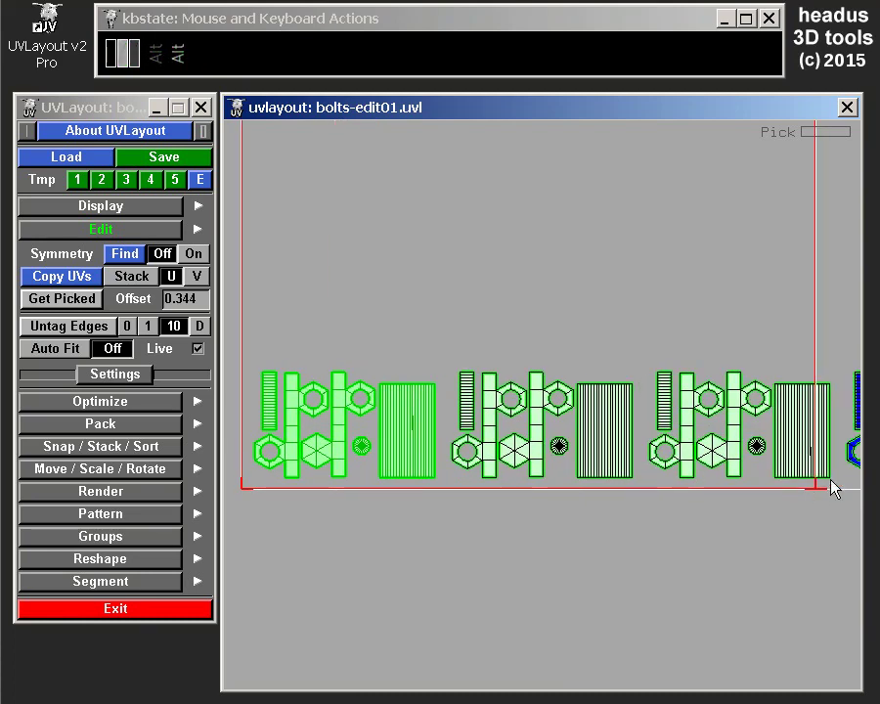
middle_click(711, 464)
right_click(703, 422)
left_click_drag(682, 414, 649, 413)
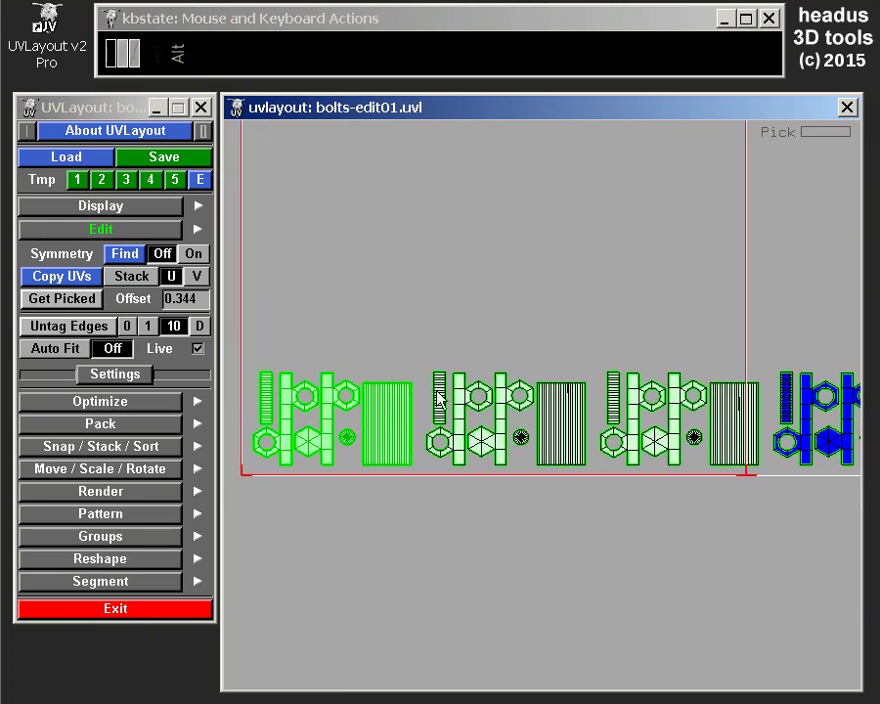
left_click_drag(505, 342, 506, 342)
Step: Copy the bolt-and-nut UVs onto the next bolt, viewing the result in UV space
left_click(702, 336)
left_click_drag(694, 374, 438, 388)
right_click(467, 379)
middle_click(521, 405)
right_click(458, 364)
key("u")
Step: Copy the UVs onto another bolt and nut and check the added shell group
right_click(439, 466)
left_click_drag(474, 534, 624, 258)
right_click(531, 405)
left_click(542, 481)
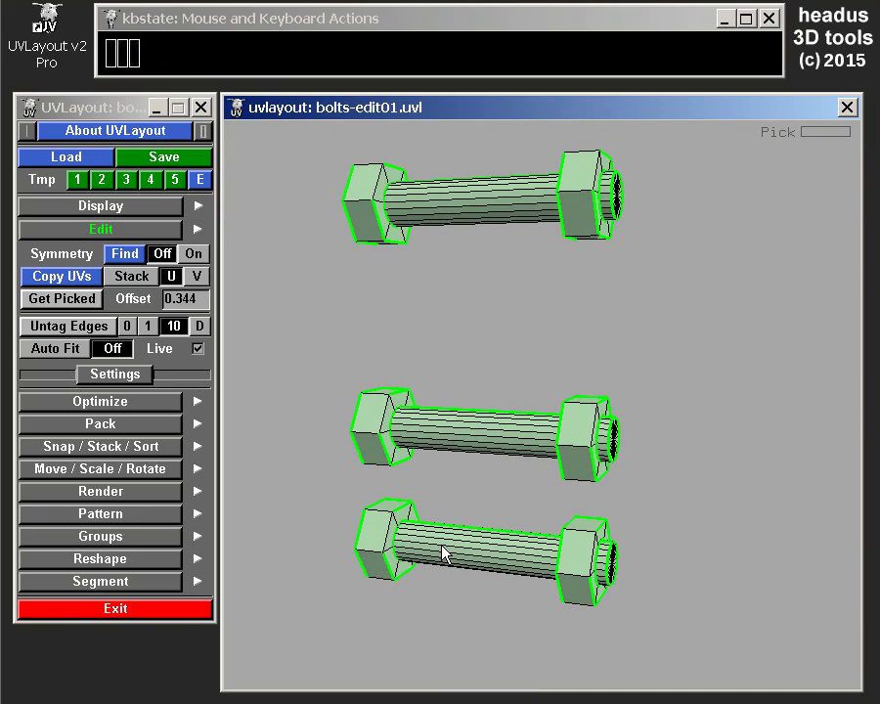
left_click(425, 540)
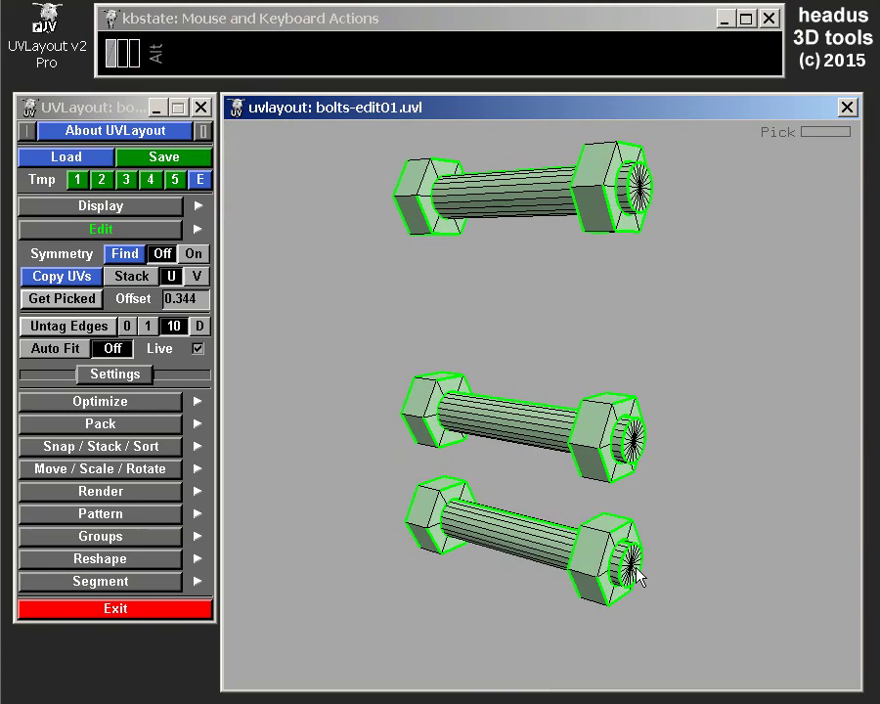
right_click(510, 497)
left_click_drag(526, 444, 563, 470)
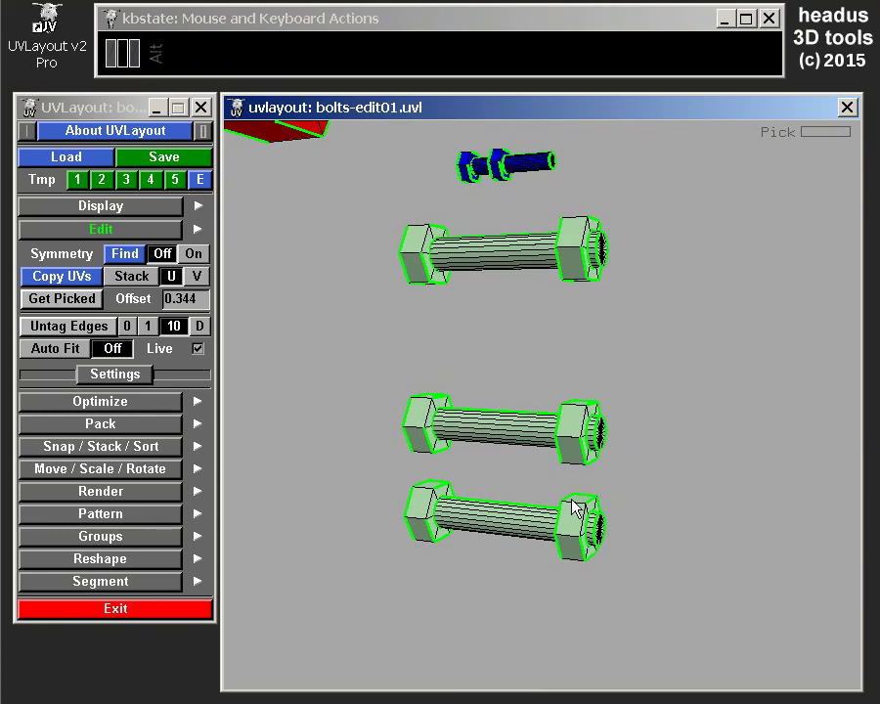
right_click(544, 476)
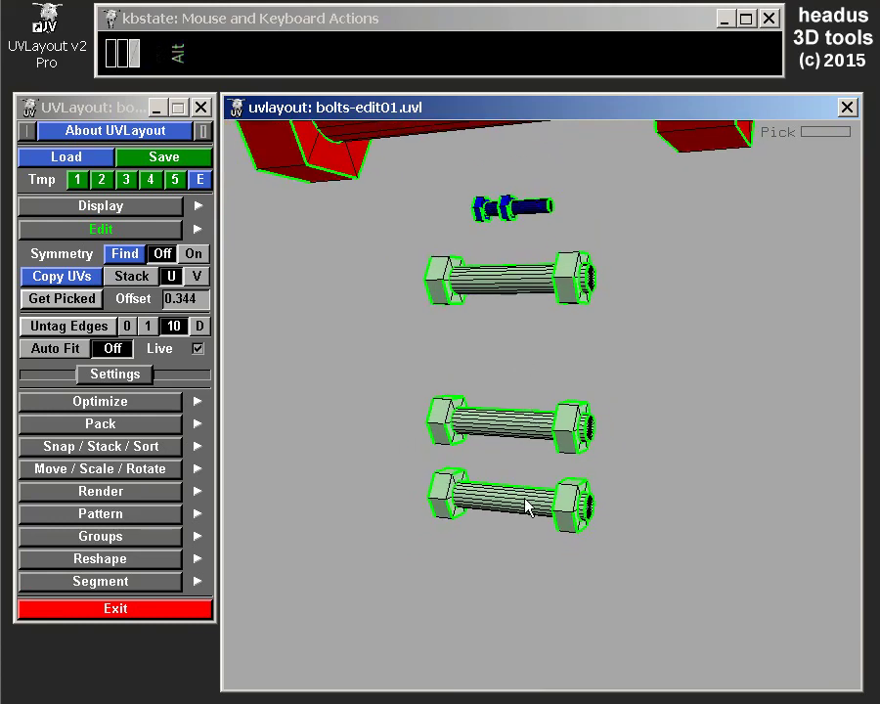
key("u")
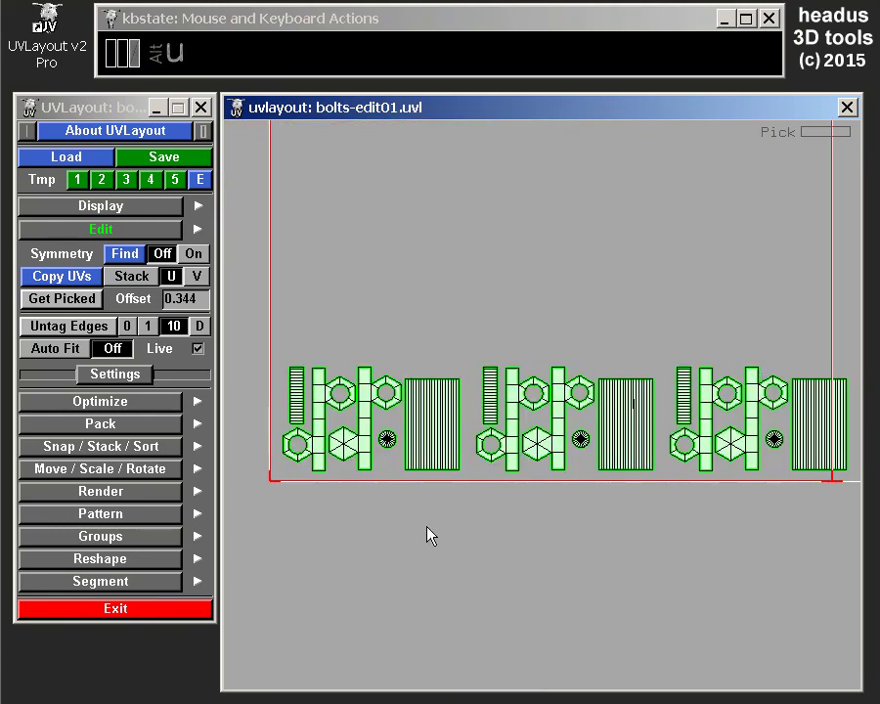
Step: Copy the UVs onto a further bolt and nut, giving another offset shell group
right_click(564, 401)
right_click(619, 331)
right_click(613, 314)
left_click_drag(599, 313, 524, 349)
right_click(553, 344)
left_click_drag(556, 347, 588, 310)
key("u")
Step: Copy UVs onto the last bolt, leaving five non-overlapping shell groups in a row
right_click(522, 406)
left_click_drag(539, 294, 535, 385)
right_click(542, 384)
right_click(551, 368)
middle_click(584, 422)
left_click(591, 433)
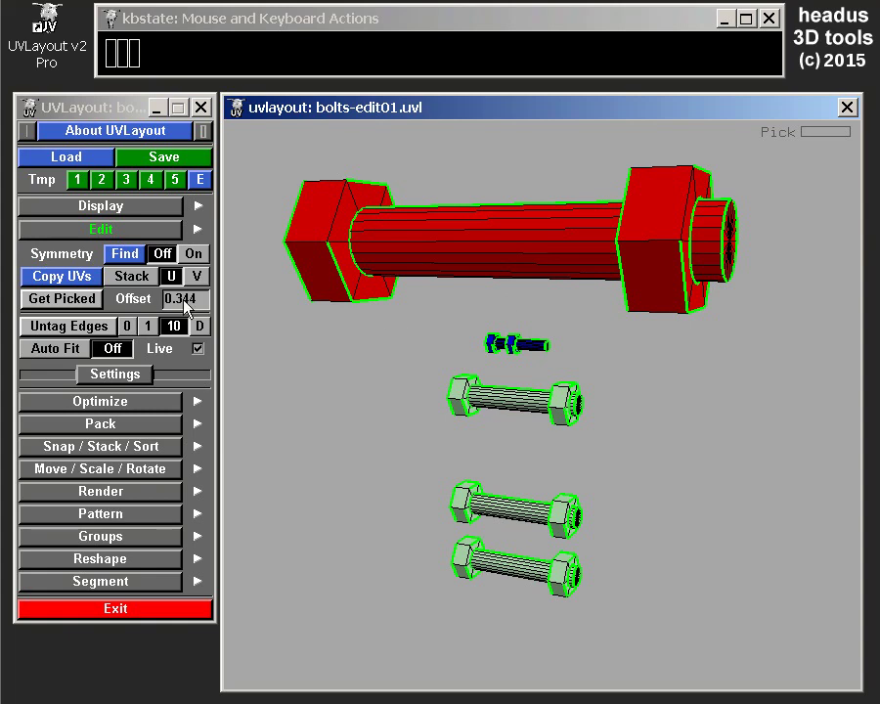
key("u")
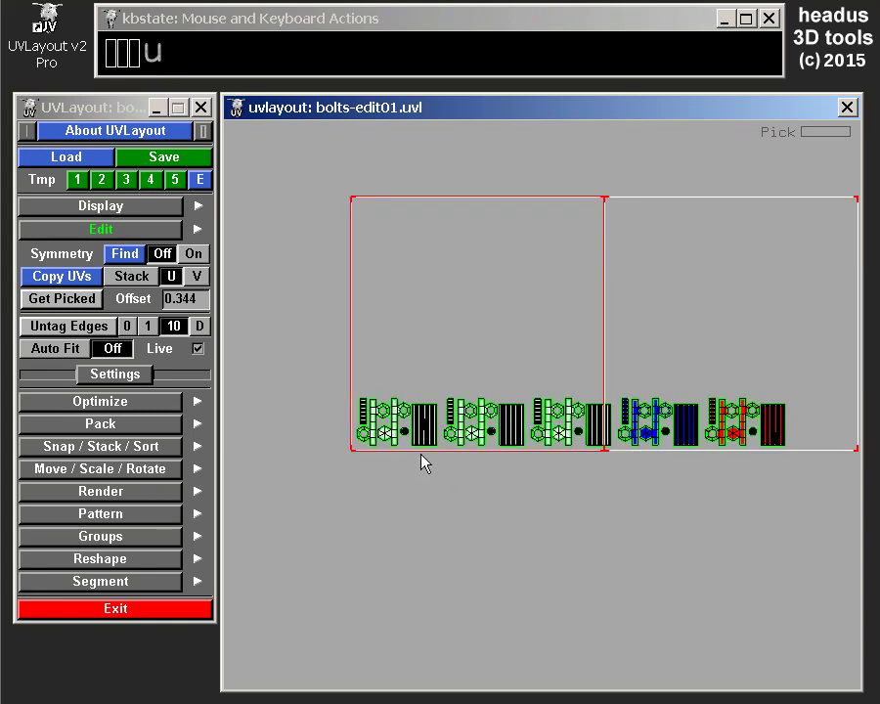